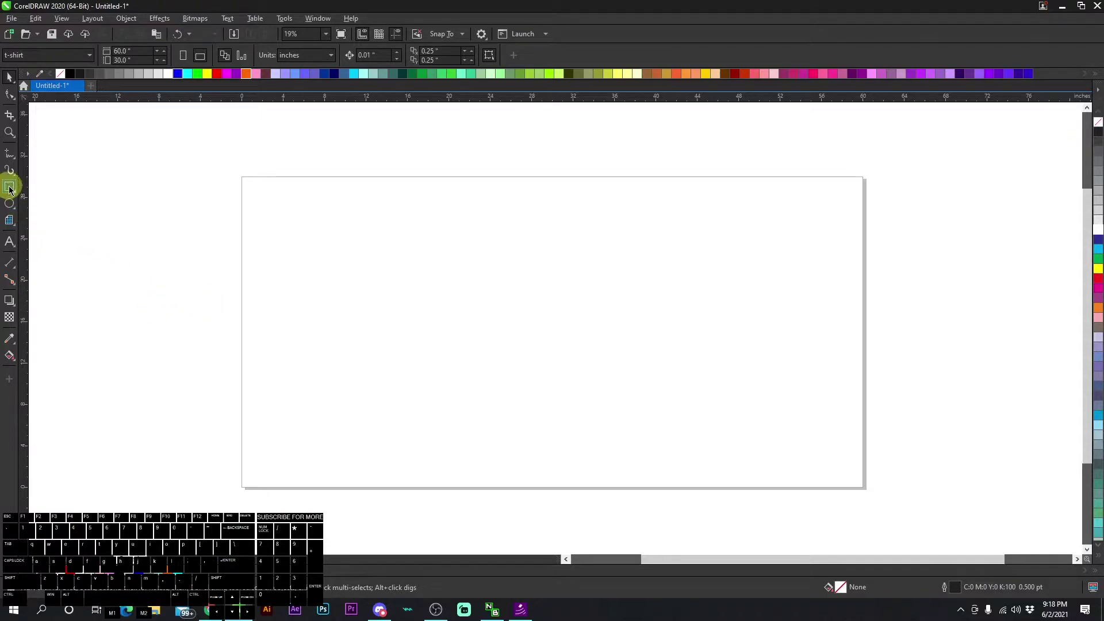
# - Create a page-sized rectangle and fill it orange from the palette
pyautogui.doubleClick(15, 190)
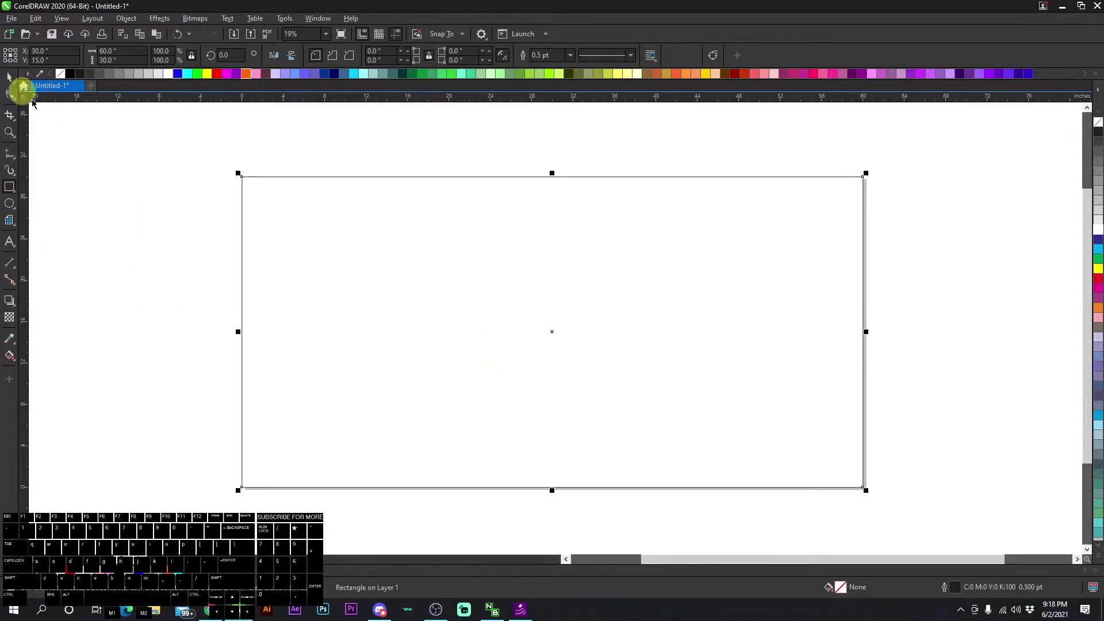
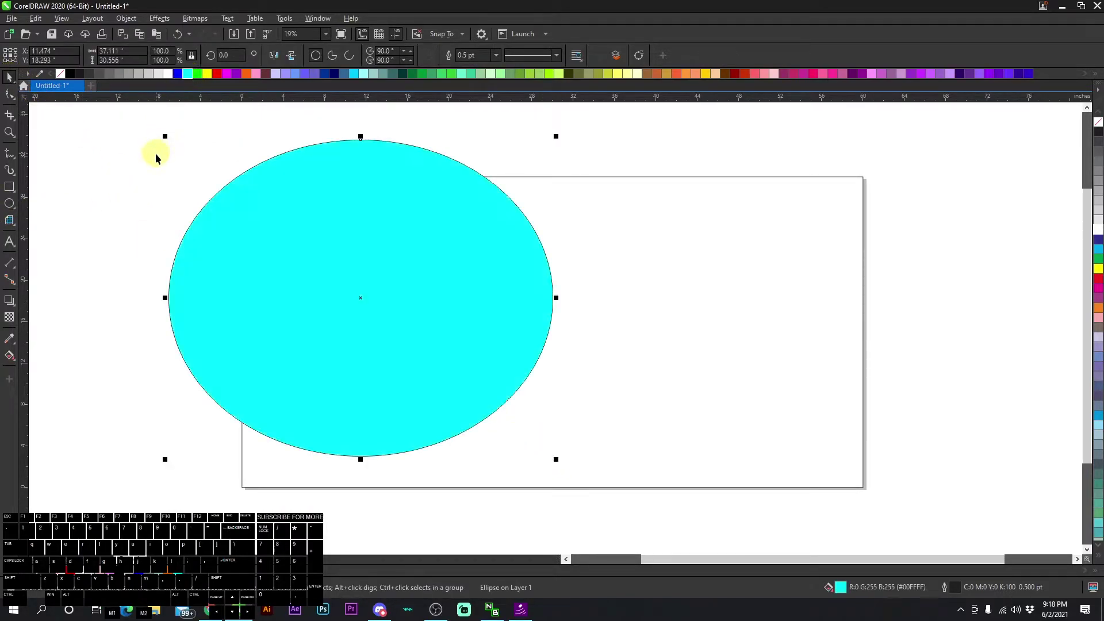
pyautogui.click(562, 242)
pyautogui.click(250, 79)
pyautogui.click(180, 127)
pyautogui.click(418, 263)
pyautogui.click(327, 152)
pyautogui.click(299, 251)
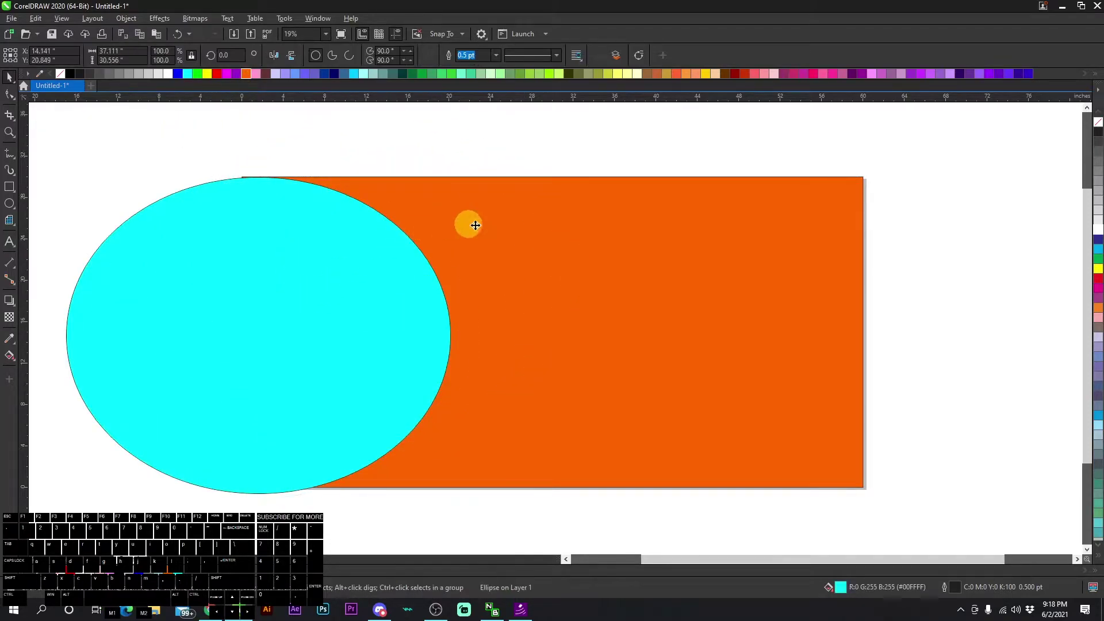
# - Draw an ellipse overlapping the rectangle's upper-left corner and fill it light blue
pyautogui.click(303, 76)
pyautogui.click(213, 129)
pyautogui.click(396, 264)
pyautogui.click(313, 271)
pyautogui.click(614, 154)
pyautogui.click(423, 271)
# - PowerClip the blue ellipse inside the orange rectangle so it is cropped to its edges
pyautogui.rightClick(424, 266)
pyautogui.click(488, 394)
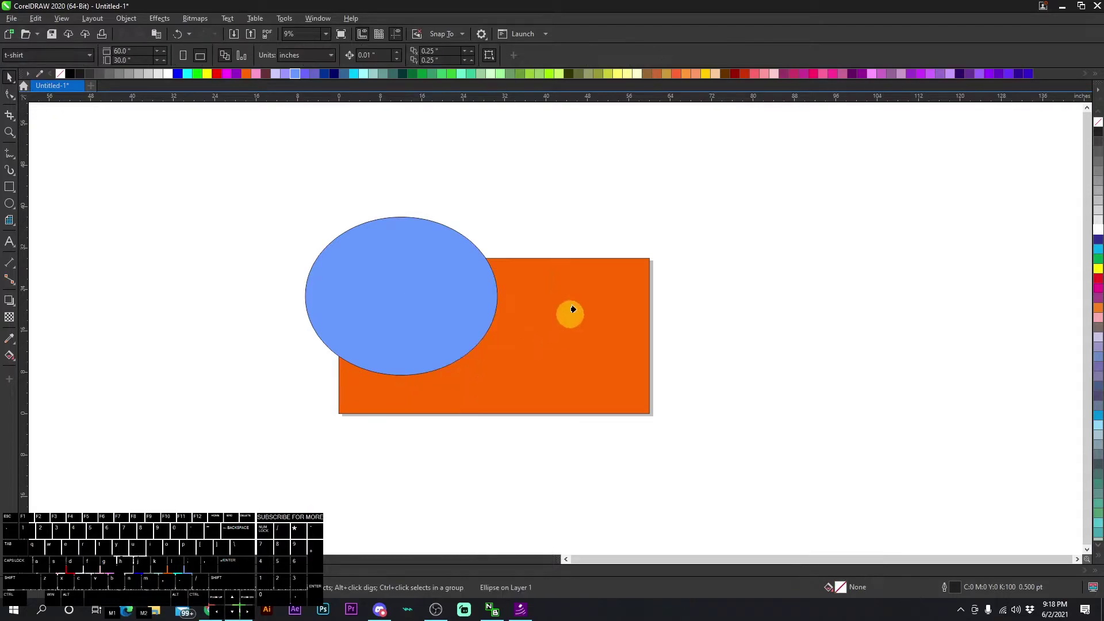
pyautogui.click(594, 296)
pyautogui.click(543, 212)
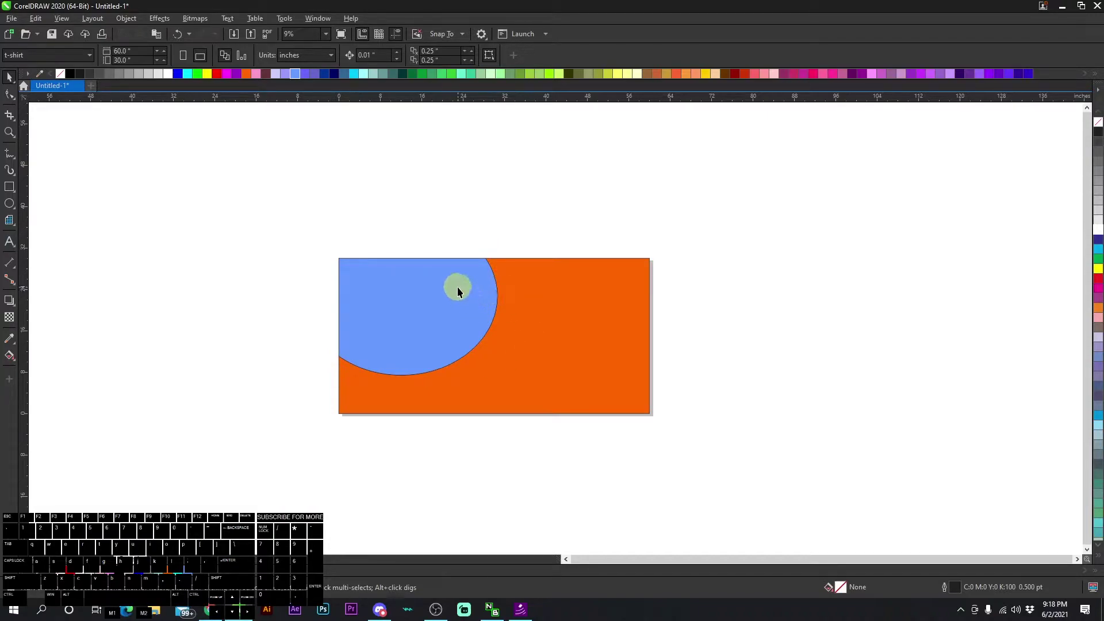
pyautogui.click(469, 278)
# - Enter Edit PowerClip mode on the orange frame to work on its contents
pyautogui.rightClick(471, 274)
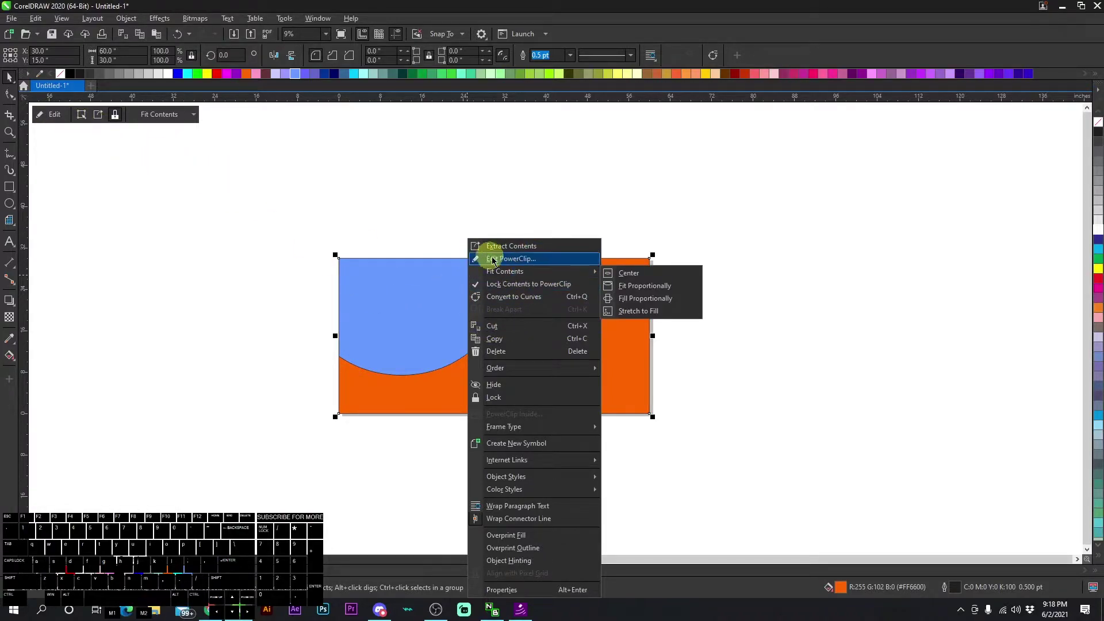
pyautogui.click(505, 263)
pyautogui.click(473, 209)
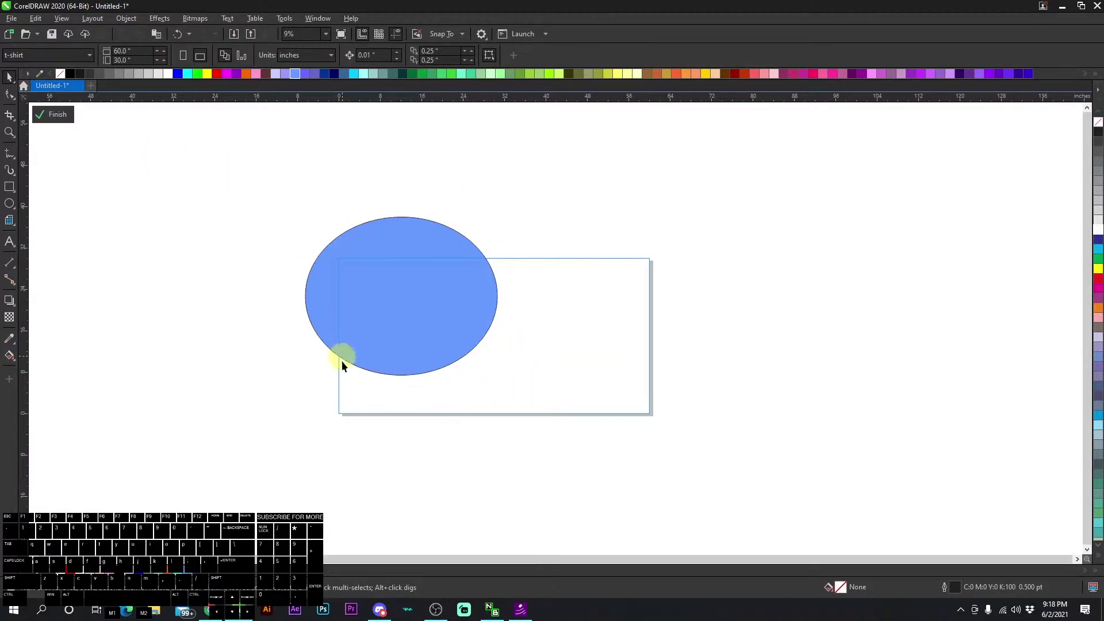
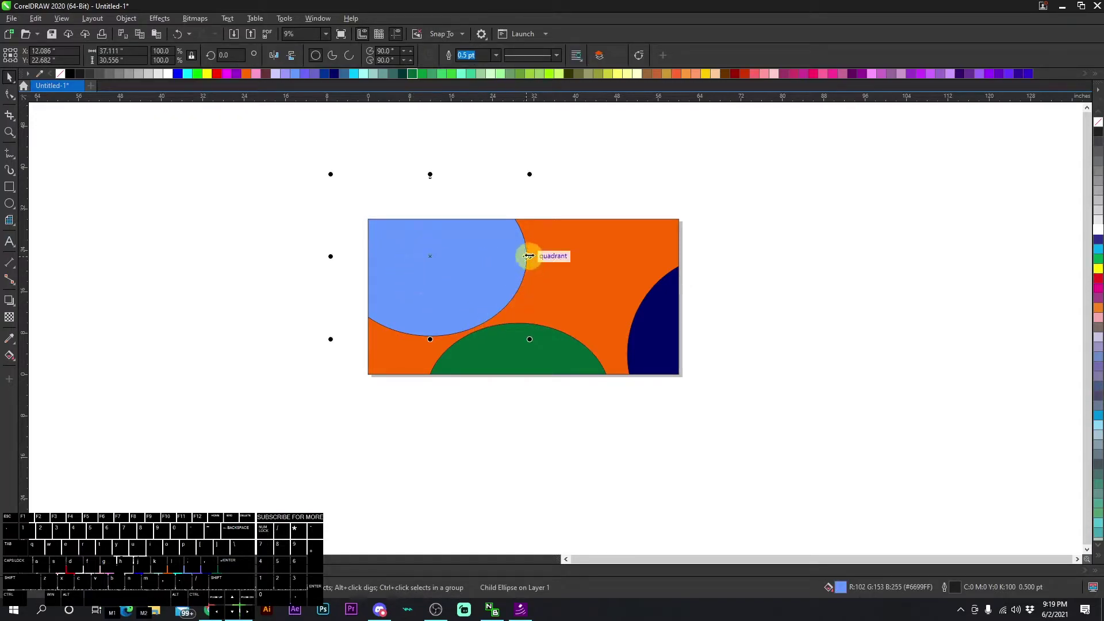
# - Drag the blue ellipse around the frame, settling it toward the top and left edge
pyautogui.moveTo(434, 258); pyautogui.dragTo(532, 249)
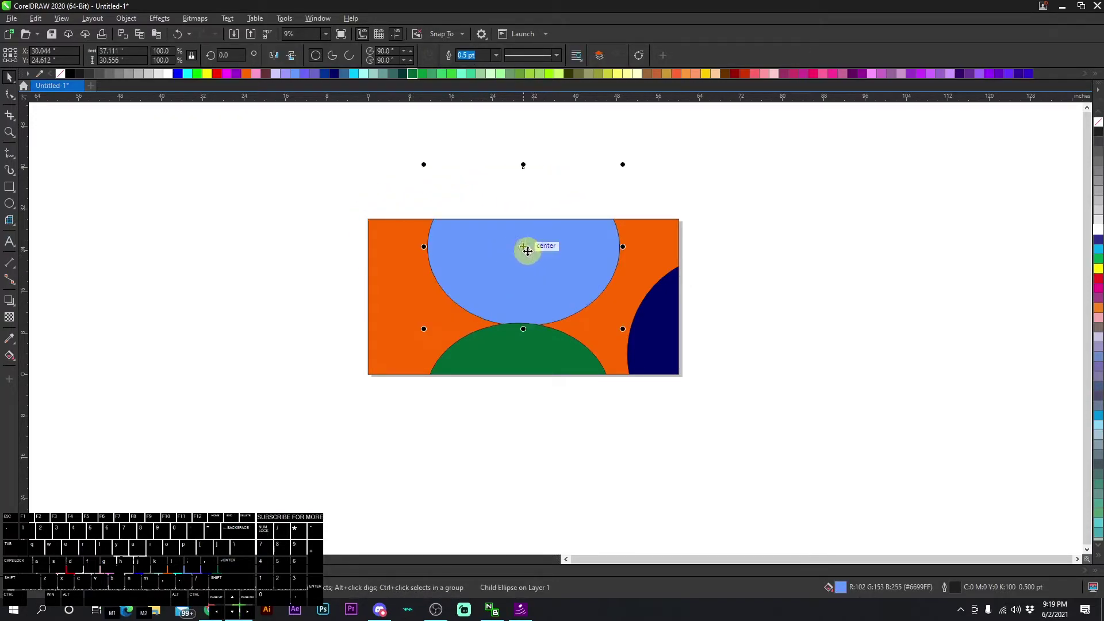
pyautogui.click(527, 248)
pyautogui.click(572, 233)
pyautogui.moveTo(430, 223); pyautogui.dragTo(396, 252)
pyautogui.moveTo(412, 256); pyautogui.dragTo(371, 297)
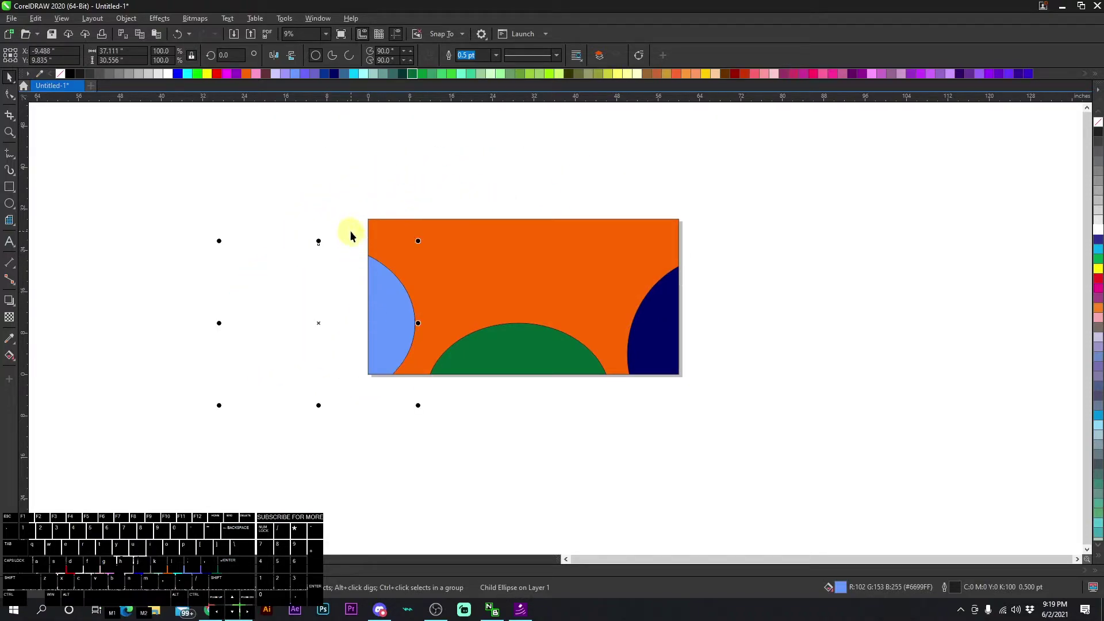
pyautogui.click(355, 232)
pyautogui.click(388, 296)
pyautogui.click(341, 301)
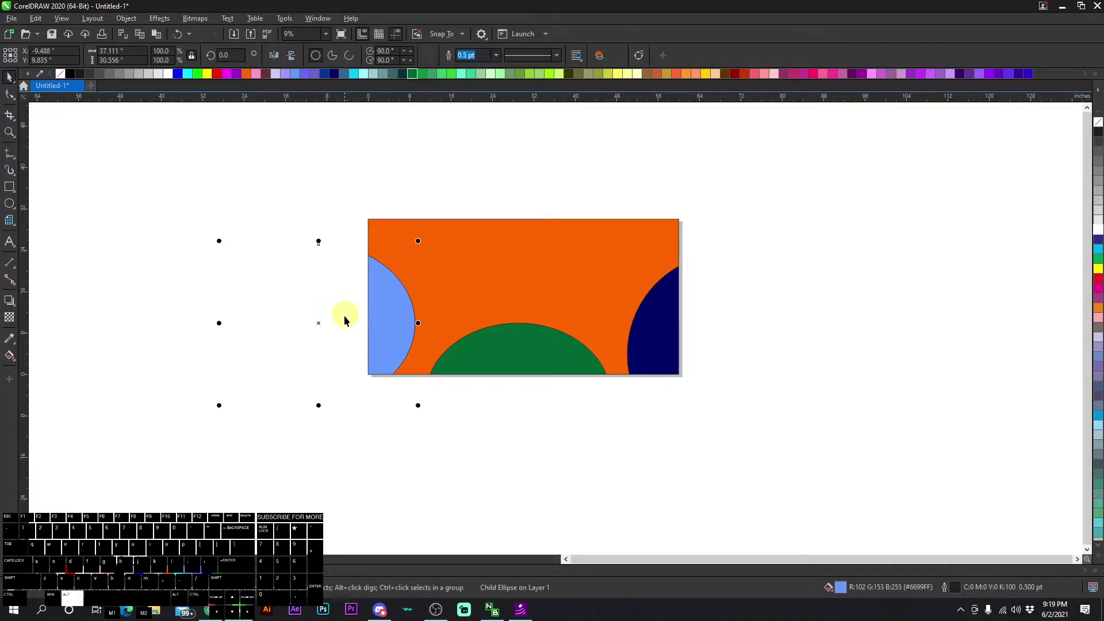
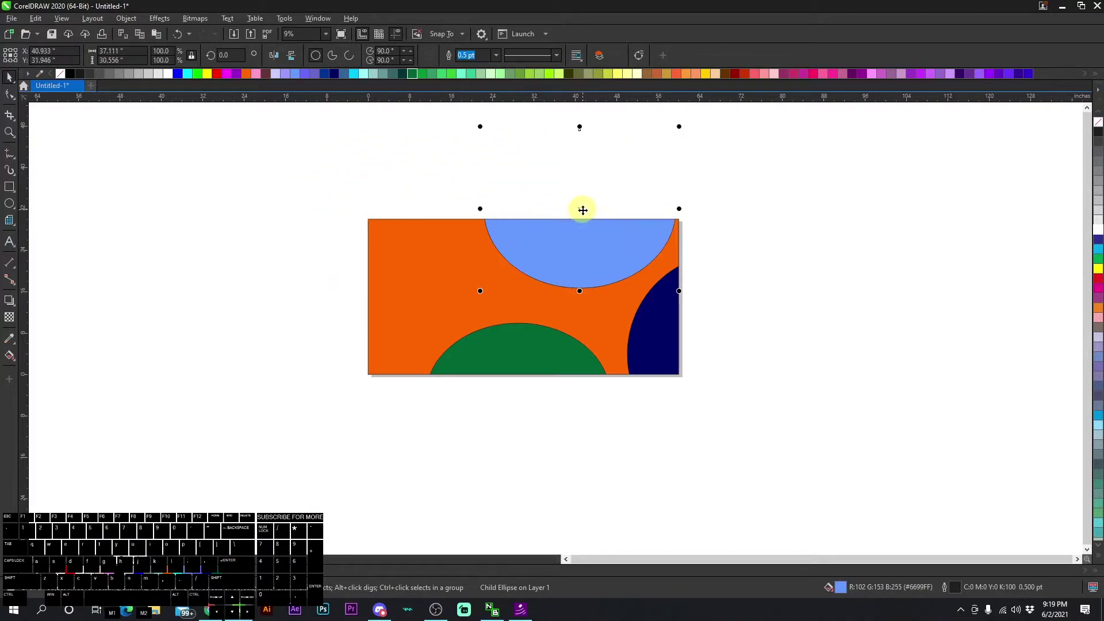
# - Reposition the green ellipse to the lower-left and the navy ellipse along the right
pyautogui.click(586, 214)
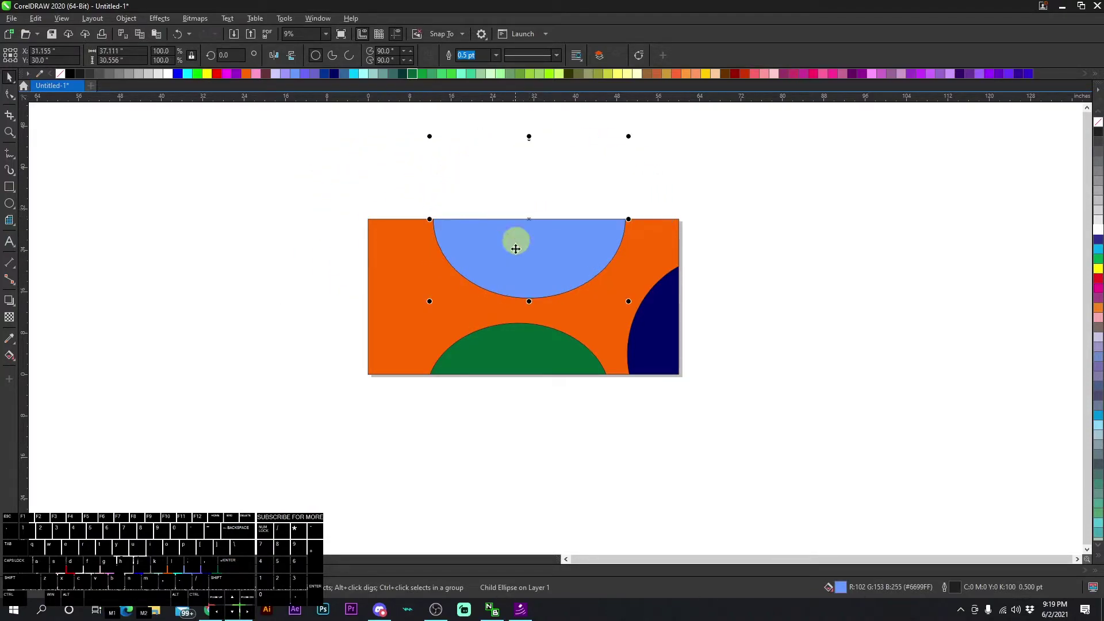
pyautogui.click(523, 346)
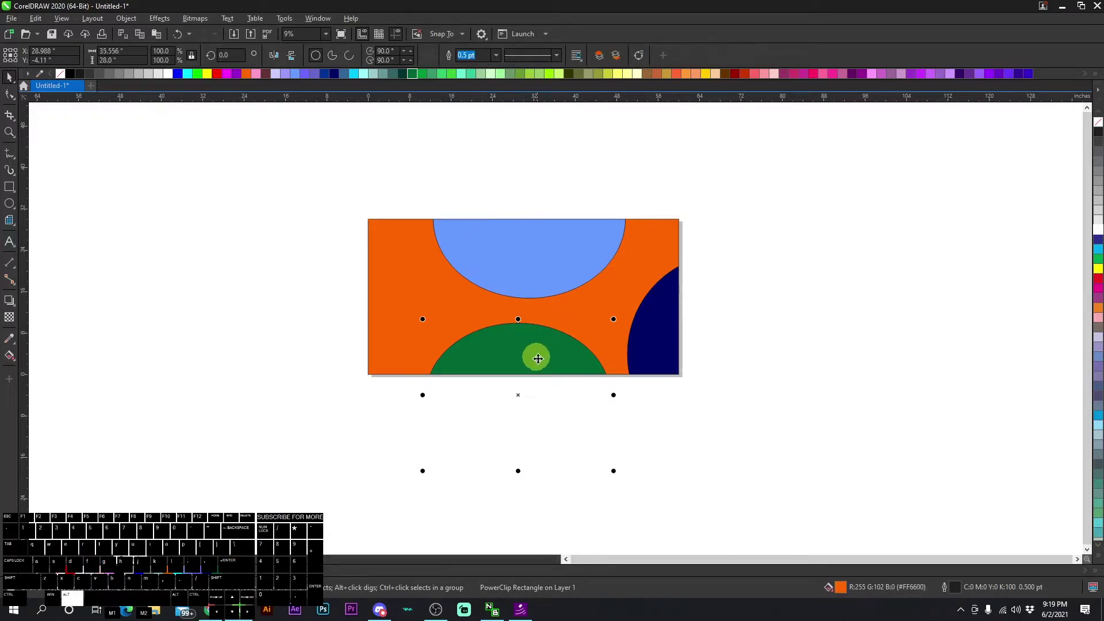
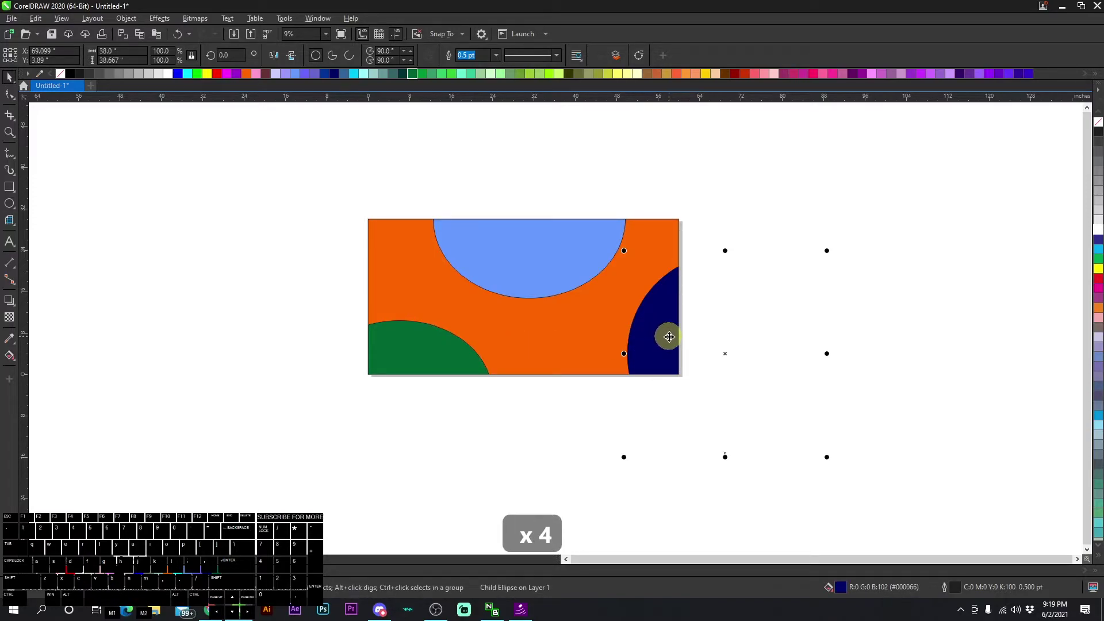
pyautogui.click(724, 354)
pyautogui.click(666, 366)
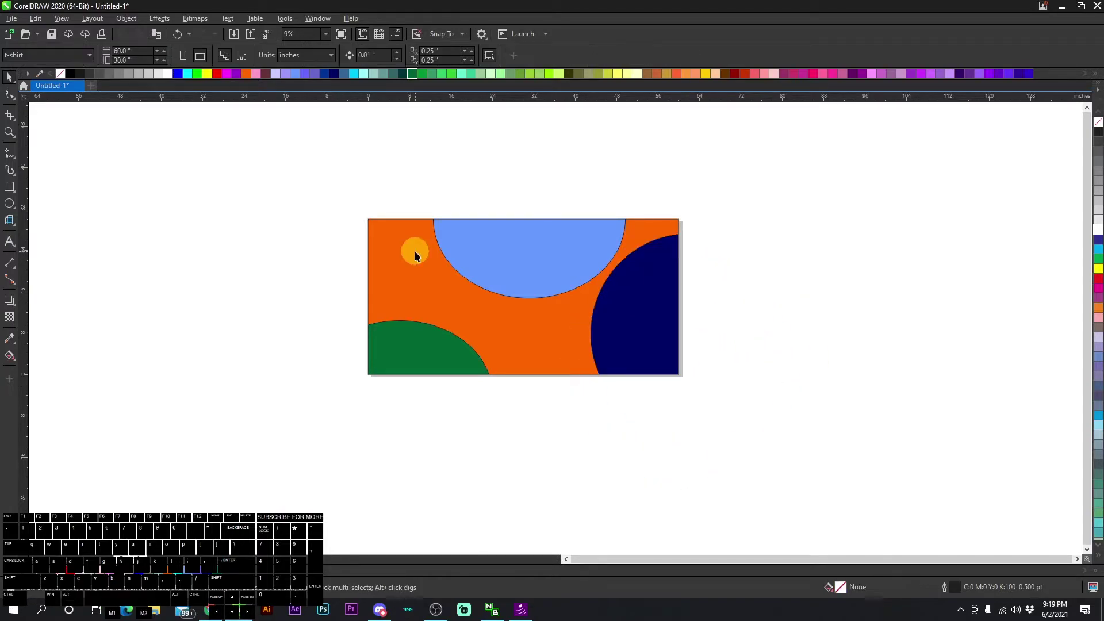
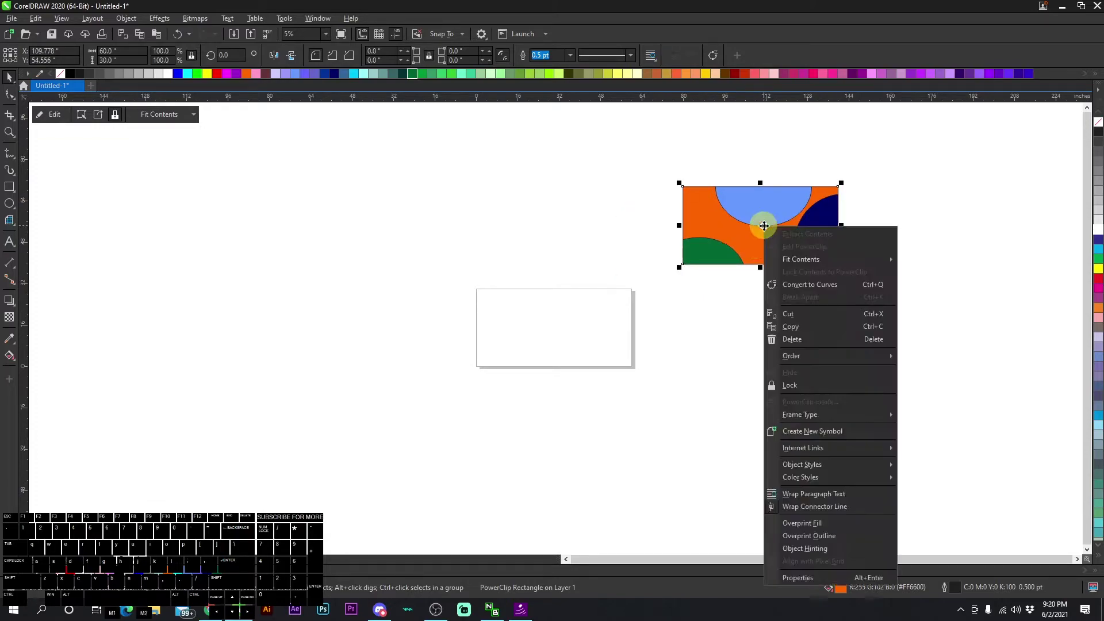
# - Move the clipped composition off the page to the upper right and bring up its actions
pyautogui.click(795, 275)
pyautogui.click(798, 294)
pyautogui.rightClick(519, 296)
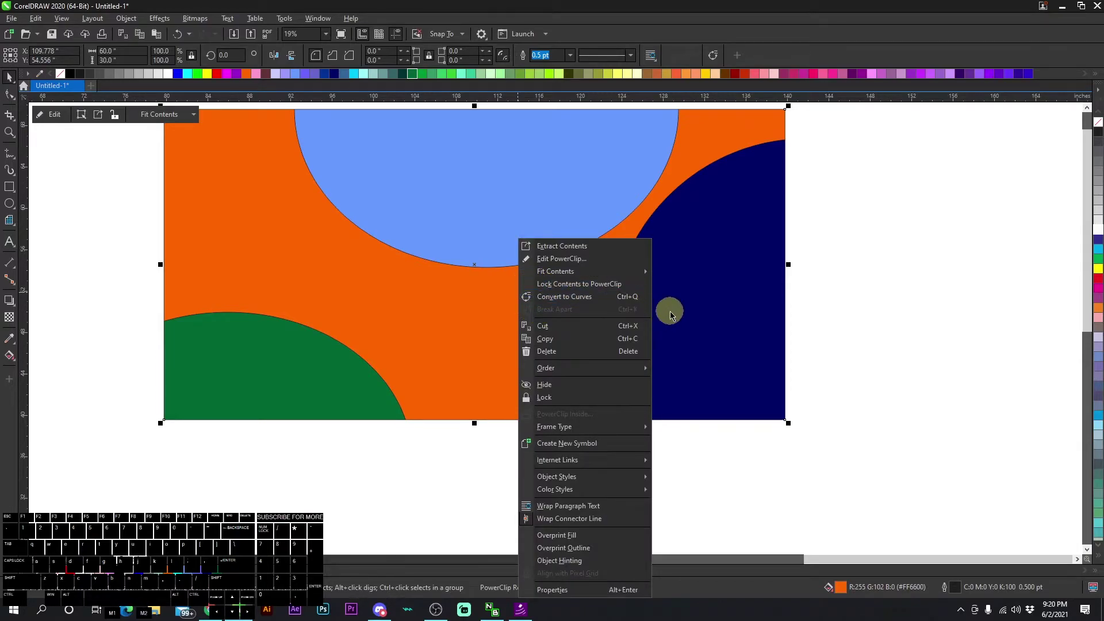
# - Dismiss the menu and drag the clipped ellipses to new positions inside the frame
pyautogui.click(696, 307)
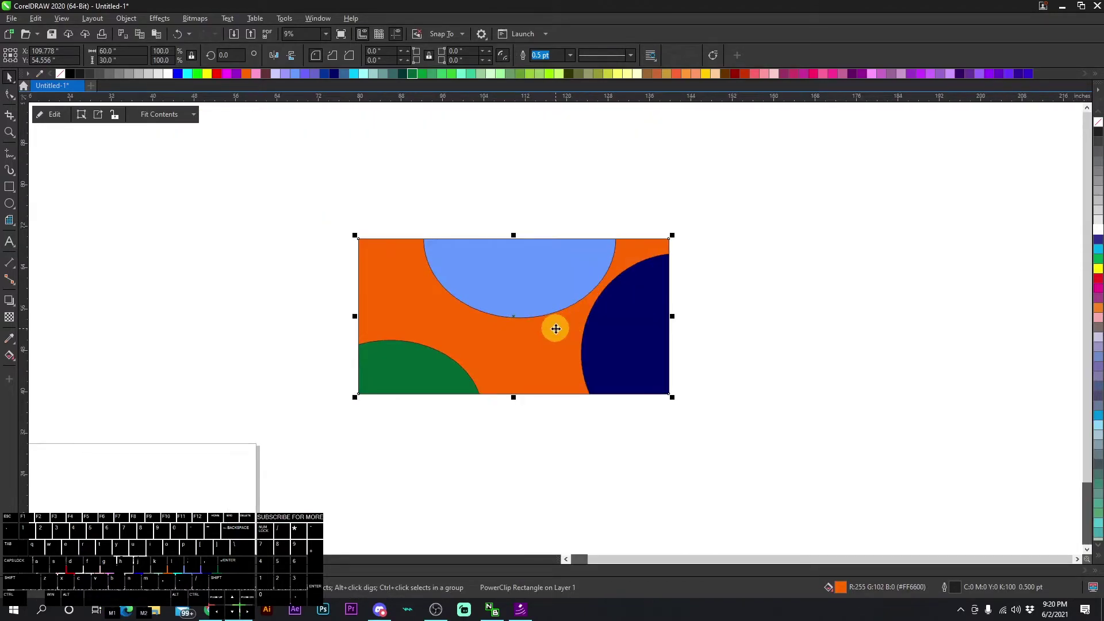
pyautogui.moveTo(516, 343); pyautogui.dragTo(533, 328)
pyautogui.moveTo(545, 316); pyautogui.dragTo(573, 307)
pyautogui.click(597, 292)
pyautogui.moveTo(631, 291); pyautogui.dragTo(607, 323)
pyautogui.click(593, 339)
pyautogui.moveTo(593, 382); pyautogui.dragTo(507, 395)
pyautogui.click(490, 394)
pyautogui.moveTo(415, 390); pyautogui.dragTo(404, 325)
pyautogui.click(413, 327)
# - Scale the orange frame up to about 110% width and 120% height via its handles
pyautogui.click(503, 275)
pyautogui.moveTo(585, 278); pyautogui.dragTo(610, 317)
pyautogui.moveTo(608, 321); pyautogui.dragTo(596, 366)
pyautogui.click(609, 356)
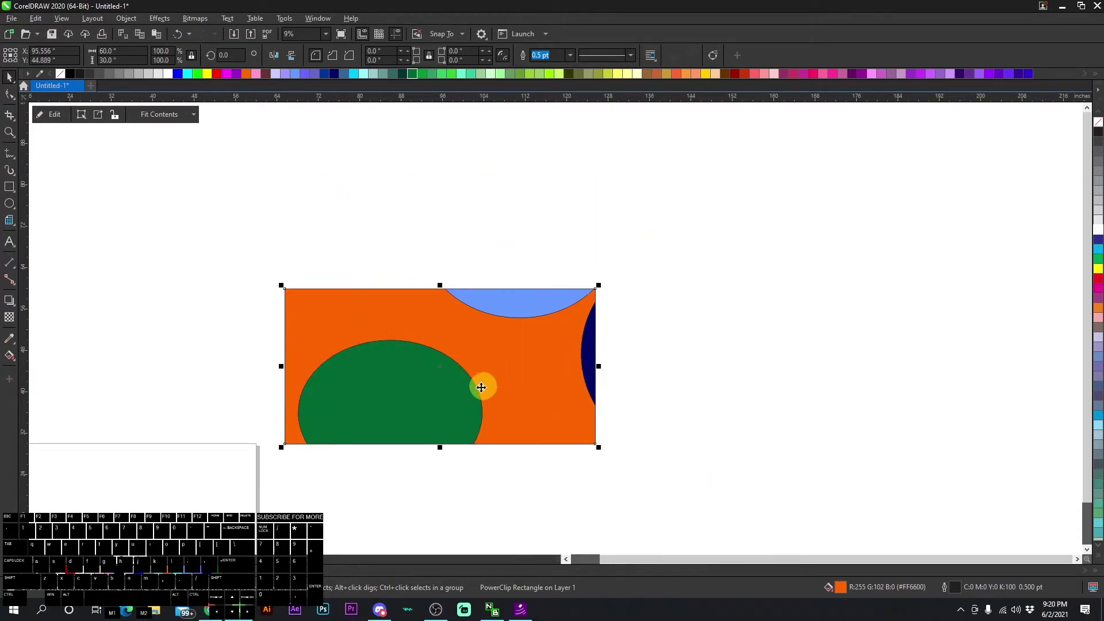
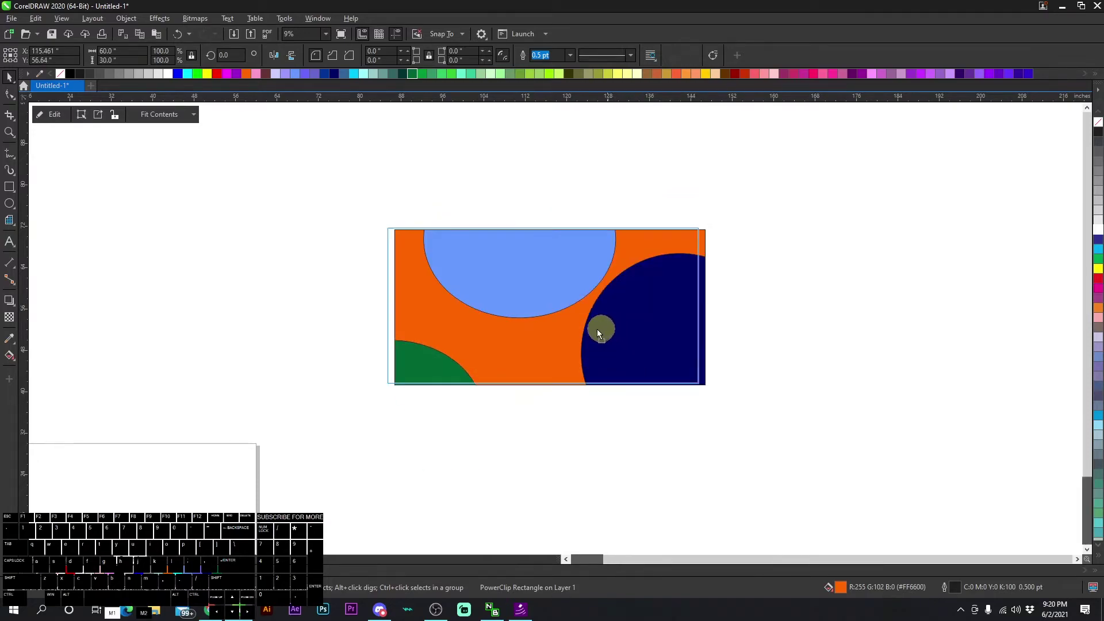
pyautogui.click(545, 321)
pyautogui.click(470, 358)
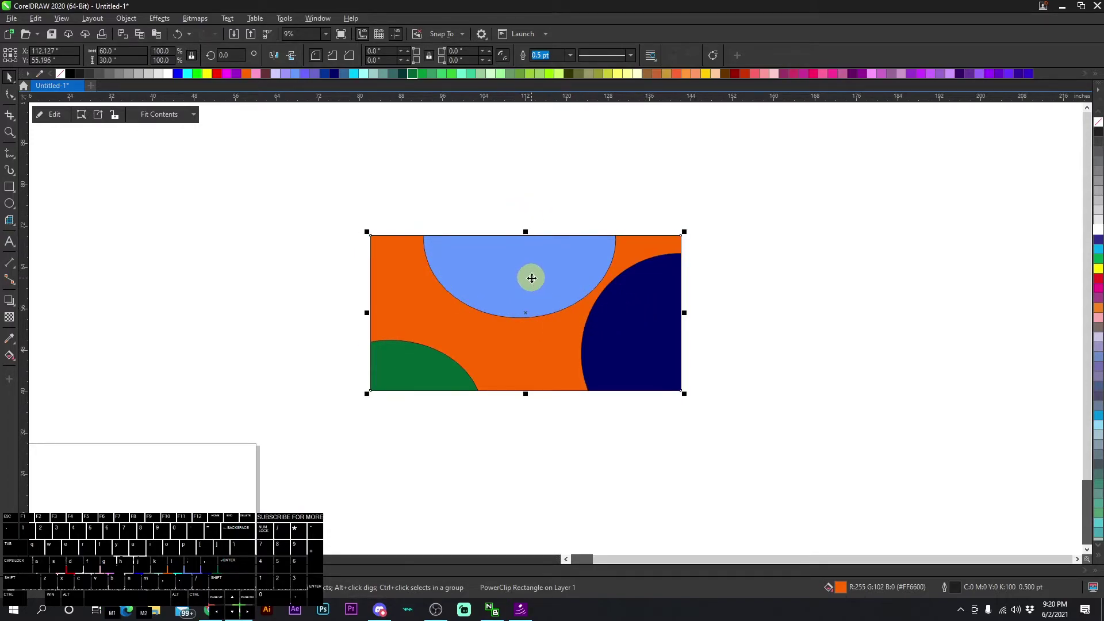
pyautogui.click(528, 292)
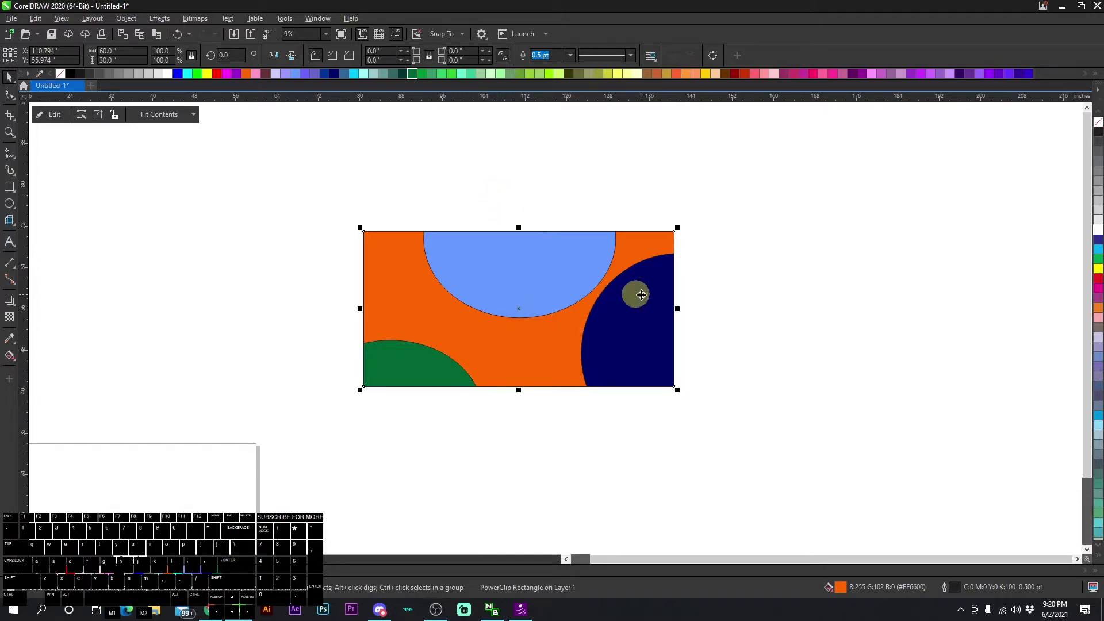
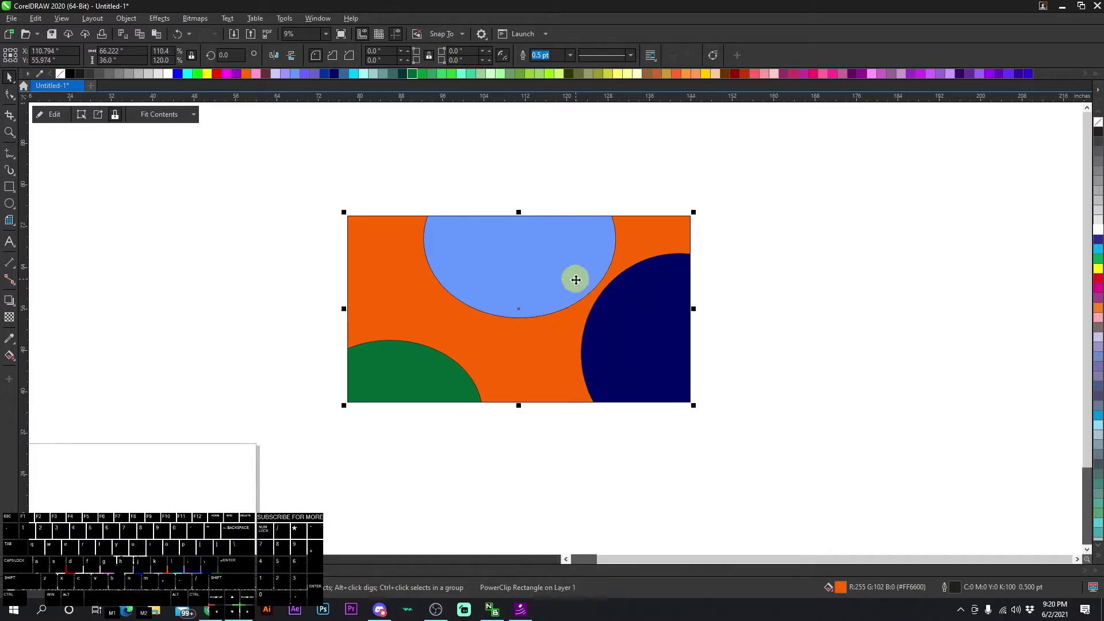
pyautogui.click(542, 203)
# - Draw a circle over the orange frame and trim its edge with it
pyautogui.moveTo(444, 295); pyautogui.dragTo(310, 334)
pyautogui.click(414, 323)
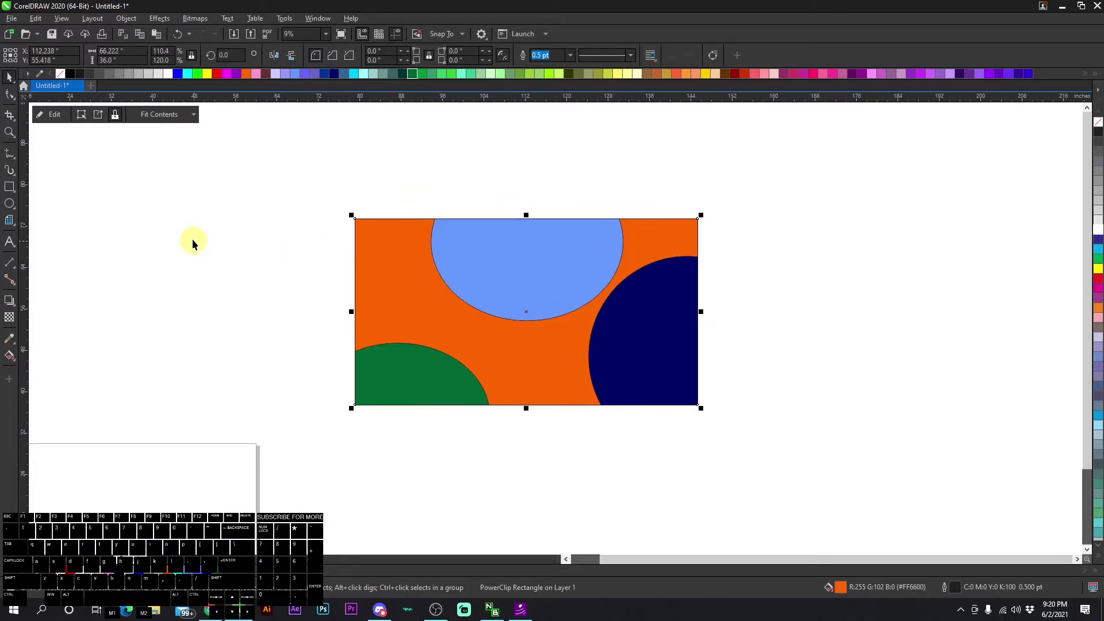
pyautogui.click(228, 217)
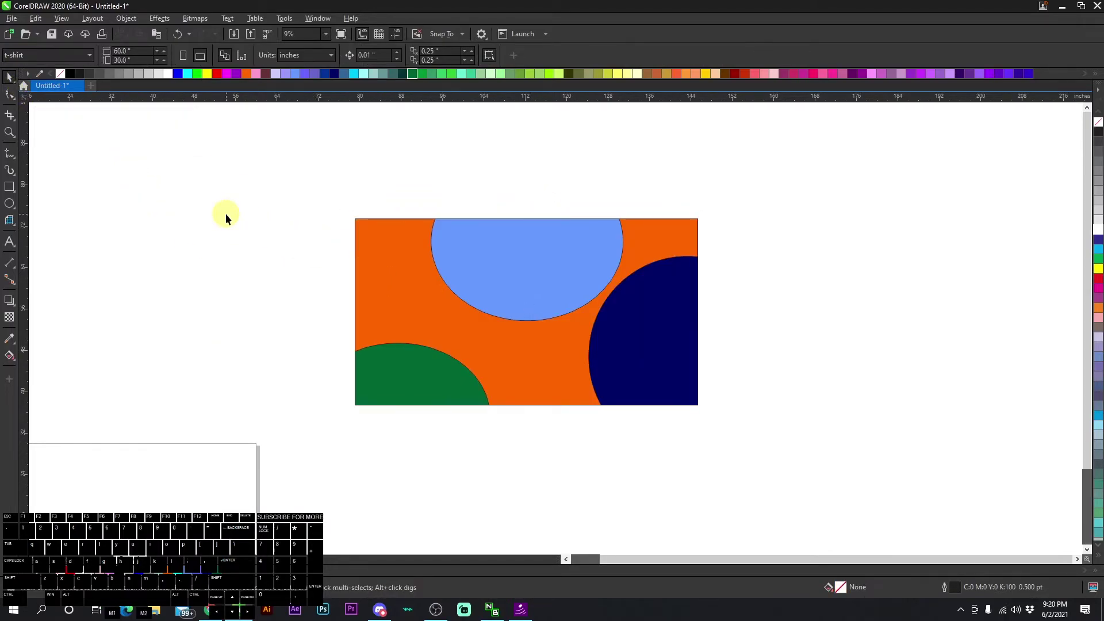
pyautogui.click(475, 292)
pyautogui.click(250, 248)
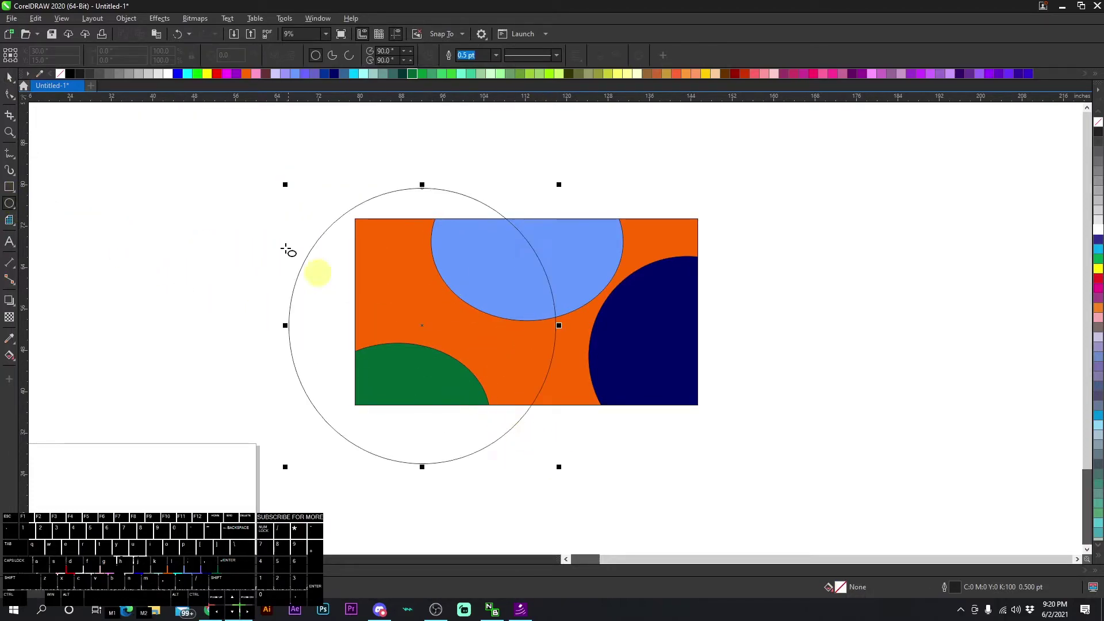
pyautogui.press('s')
pyautogui.click(489, 260)
pyautogui.moveTo(330, 304); pyautogui.dragTo(430, 315)
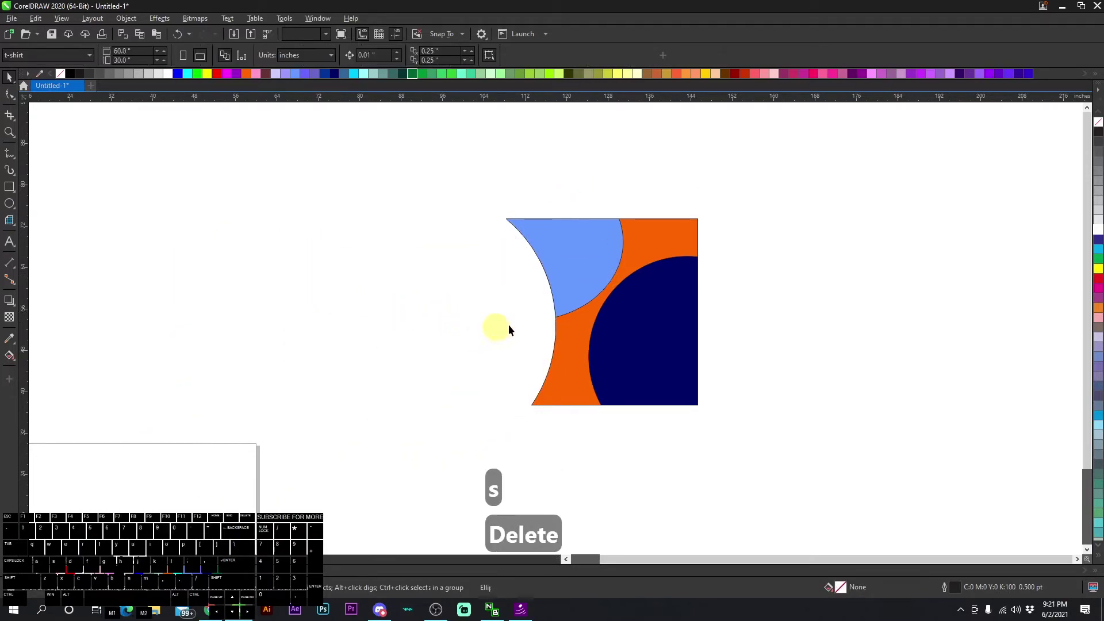
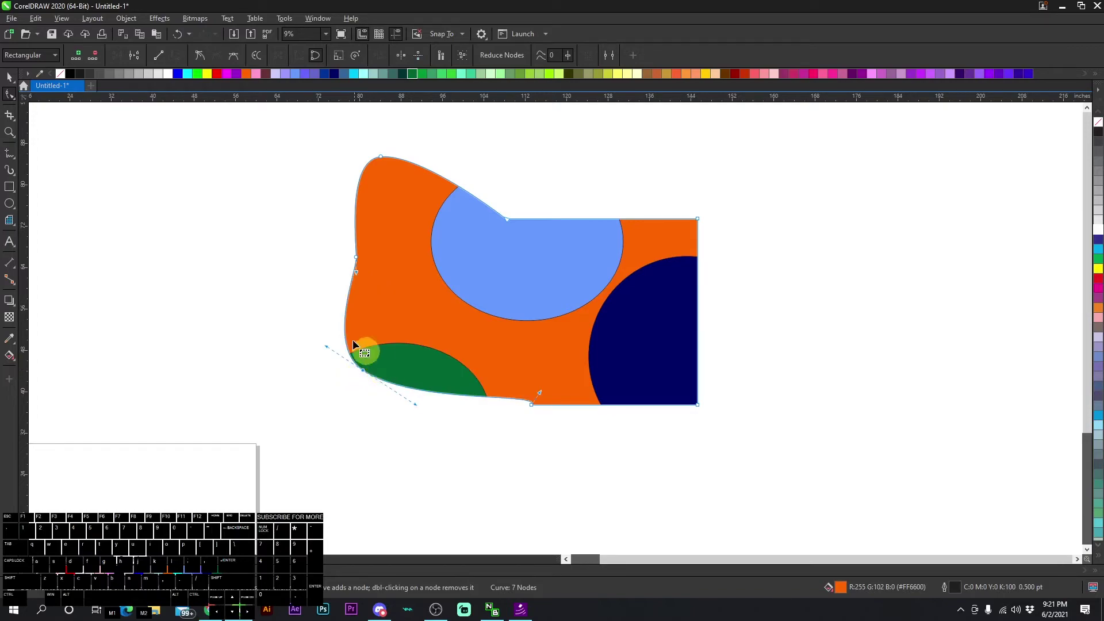
# - Reshape the frame's left edge into a curve with the Shape tool
pyautogui.click(16, 83)
pyautogui.click(199, 214)
pyautogui.click(412, 265)
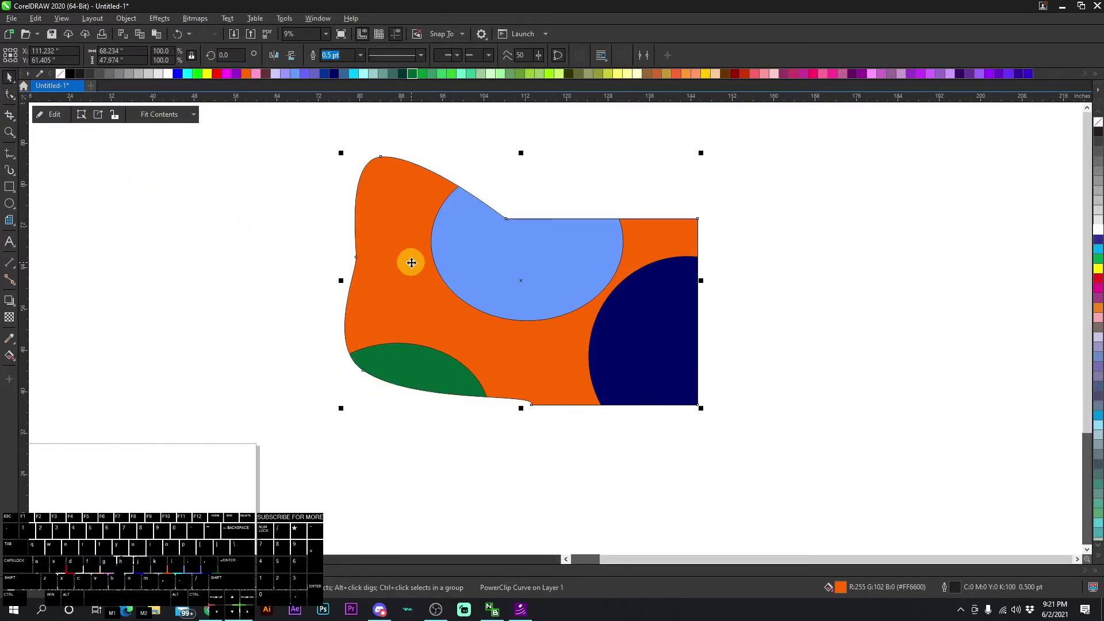
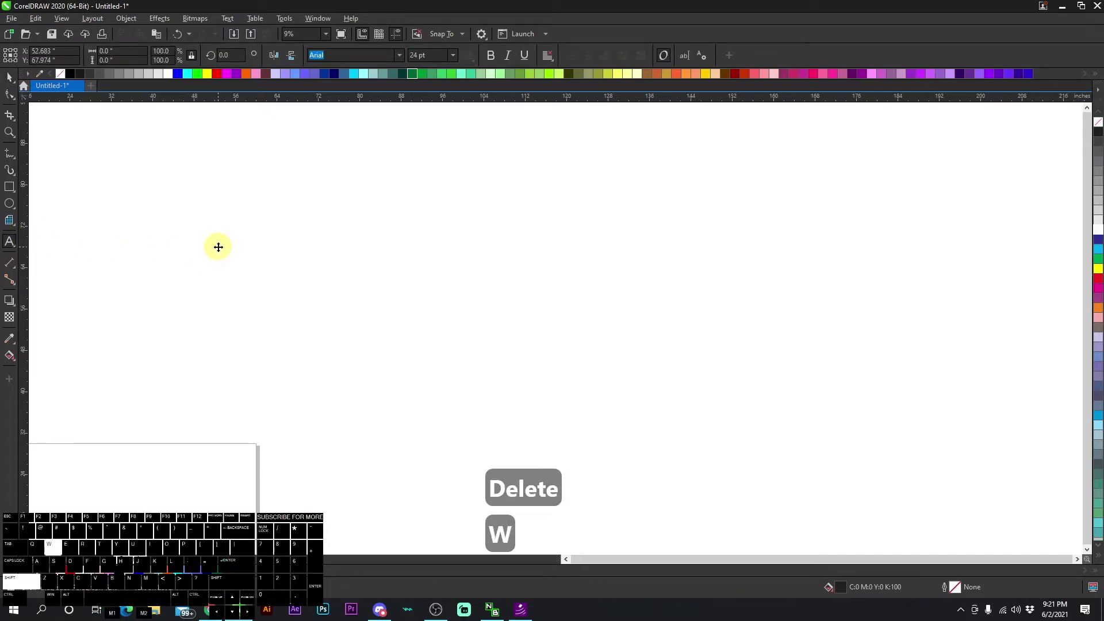
# - Type the word WEIRD as a large text object and make it bold
pyautogui.click(17, 80)
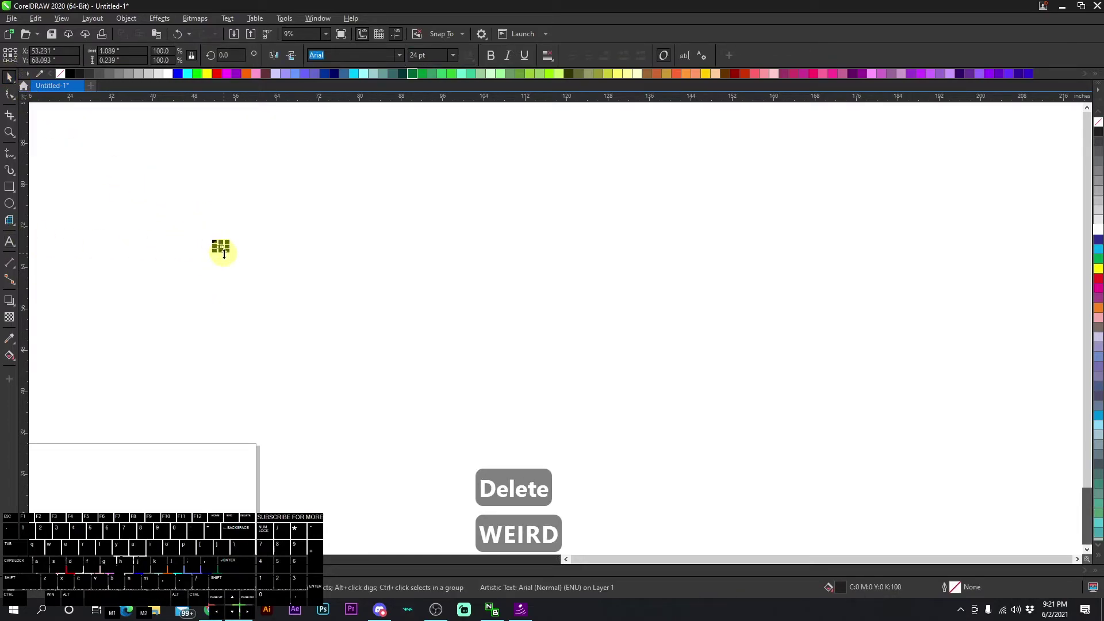
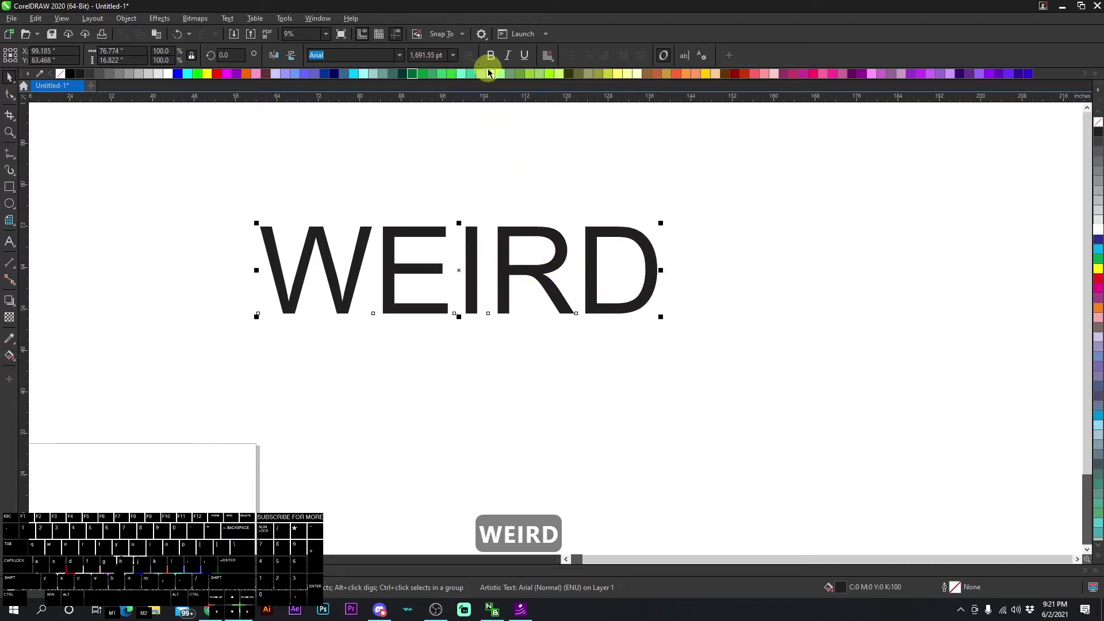
pyautogui.click(492, 58)
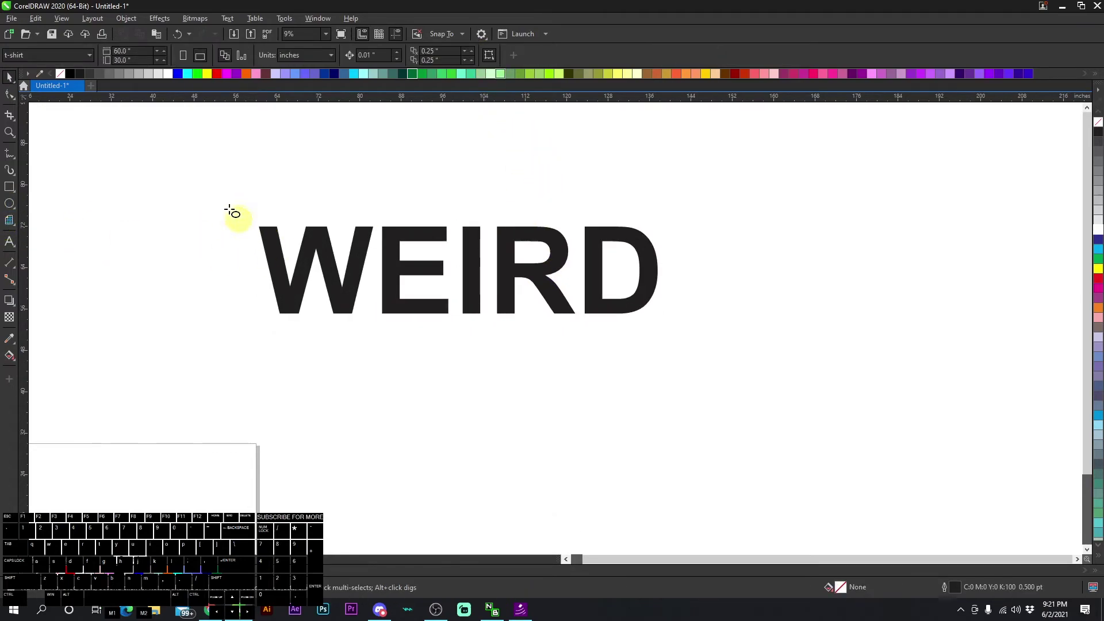
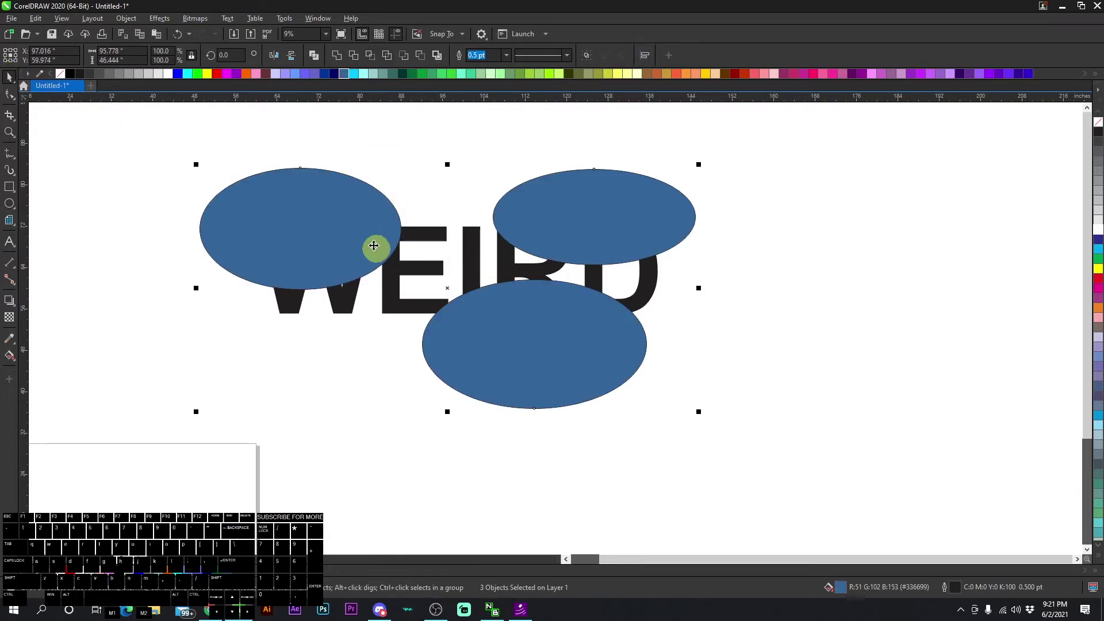
# - PowerClip the blue ellipses inside the WEIRD text and edit its letters to WEIdvsdvd
pyautogui.rightClick(359, 198)
pyautogui.click(399, 350)
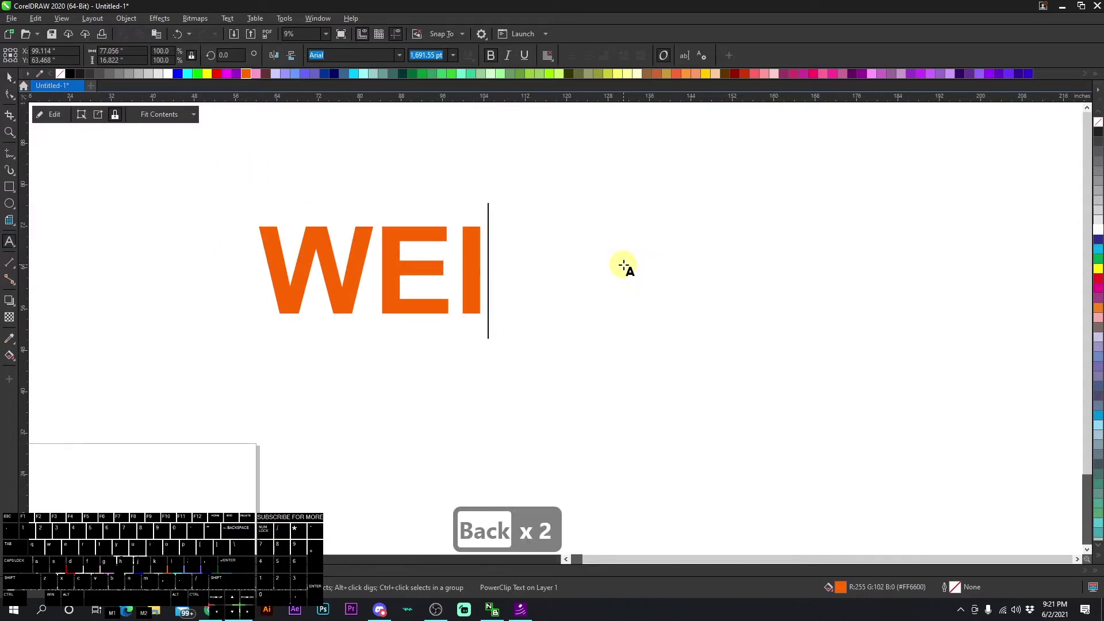
pyautogui.press('Return')
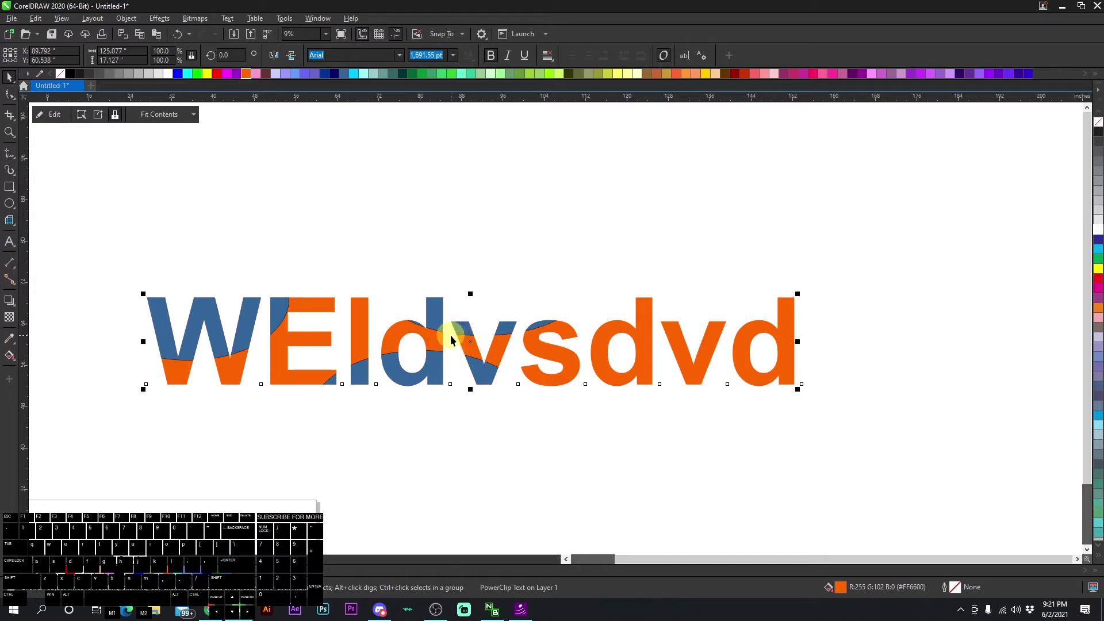
# - Select and deselect the clipped text to inspect the shapes inside its letters
pyautogui.click(274, 270)
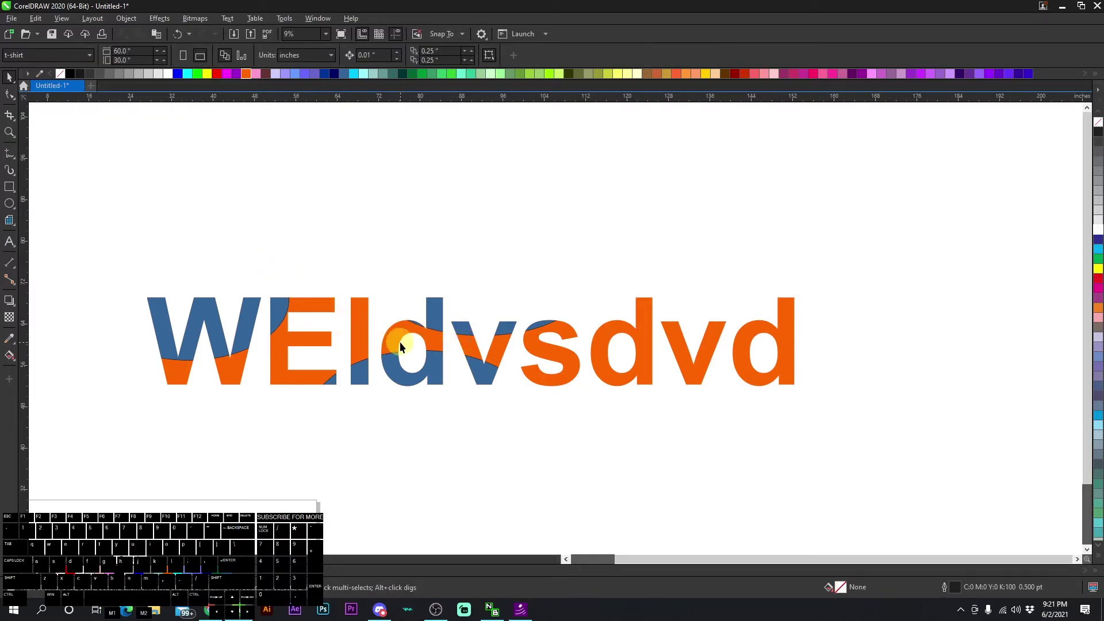
pyautogui.click(395, 336)
pyautogui.click(411, 349)
pyautogui.click(399, 330)
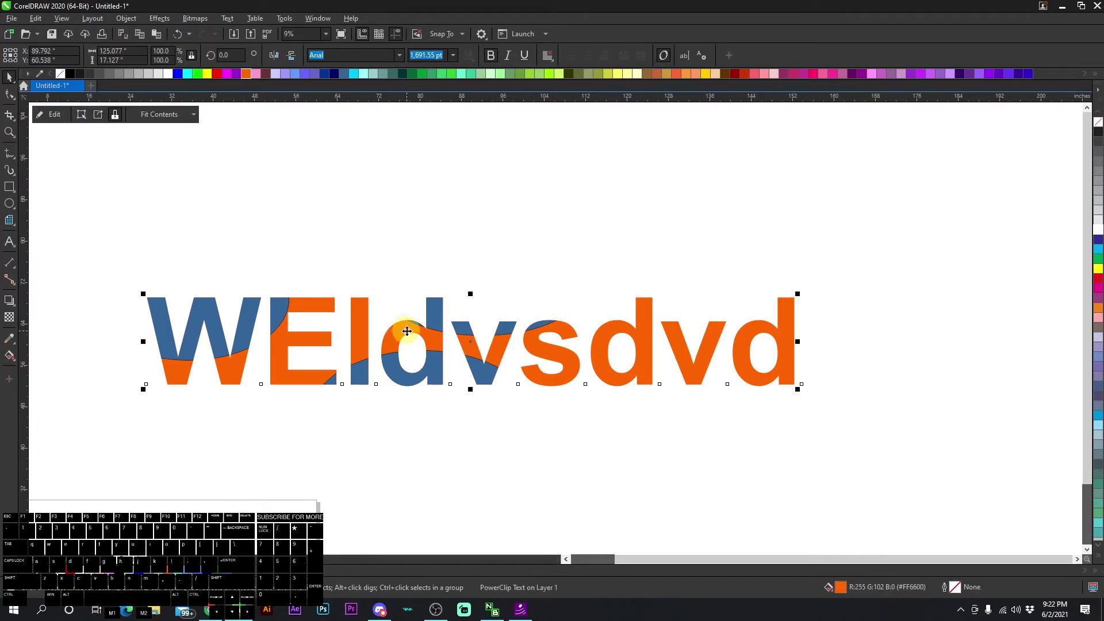
pyautogui.click(413, 345)
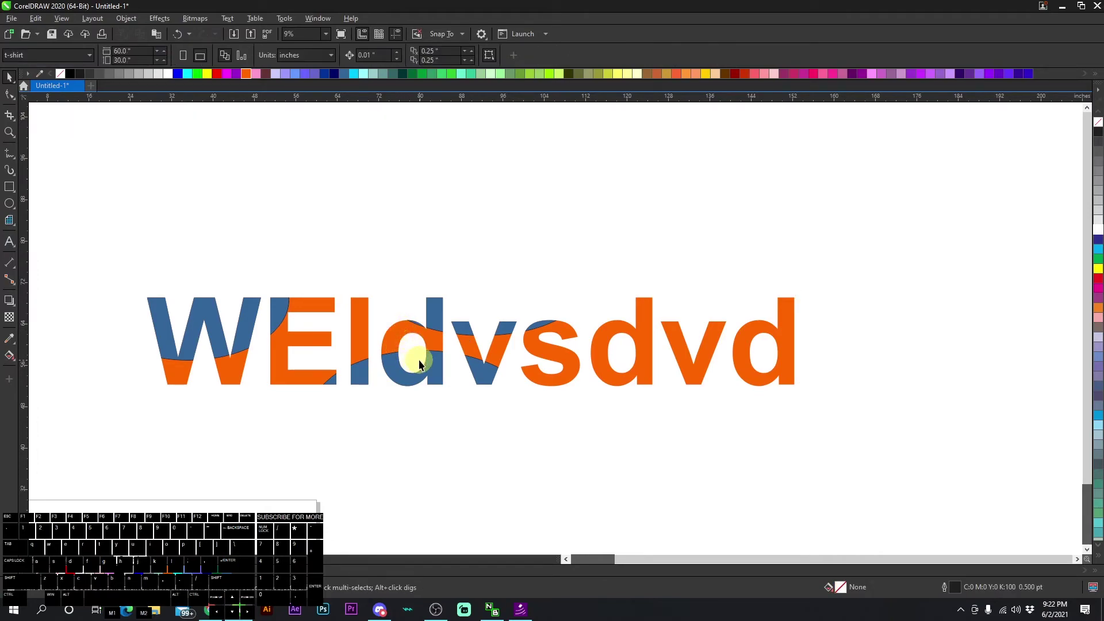
pyautogui.click(438, 317)
pyautogui.click(386, 222)
pyautogui.click(276, 256)
# - Extract the ellipses from the text frame and delete them
pyautogui.click(286, 219)
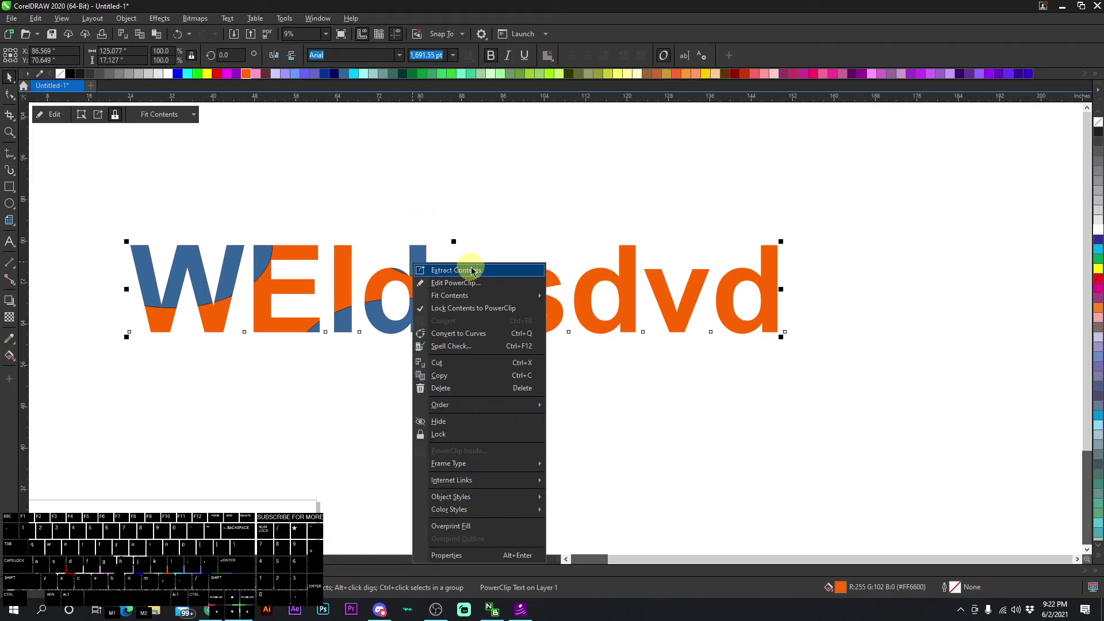
pyautogui.click(478, 271)
pyautogui.click(637, 217)
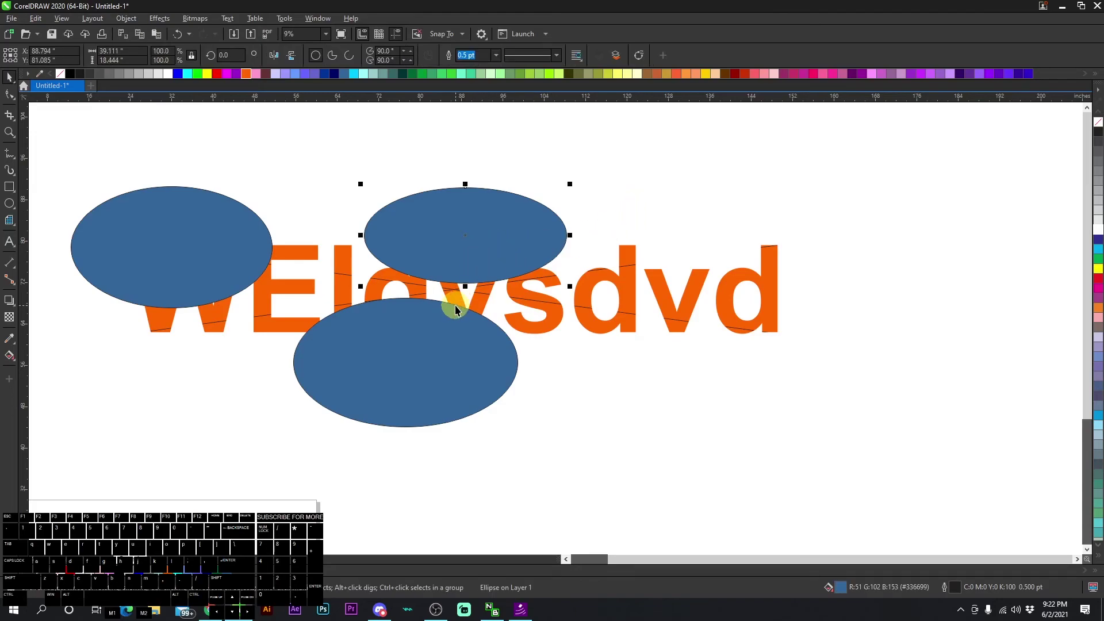
pyautogui.press('Delete')
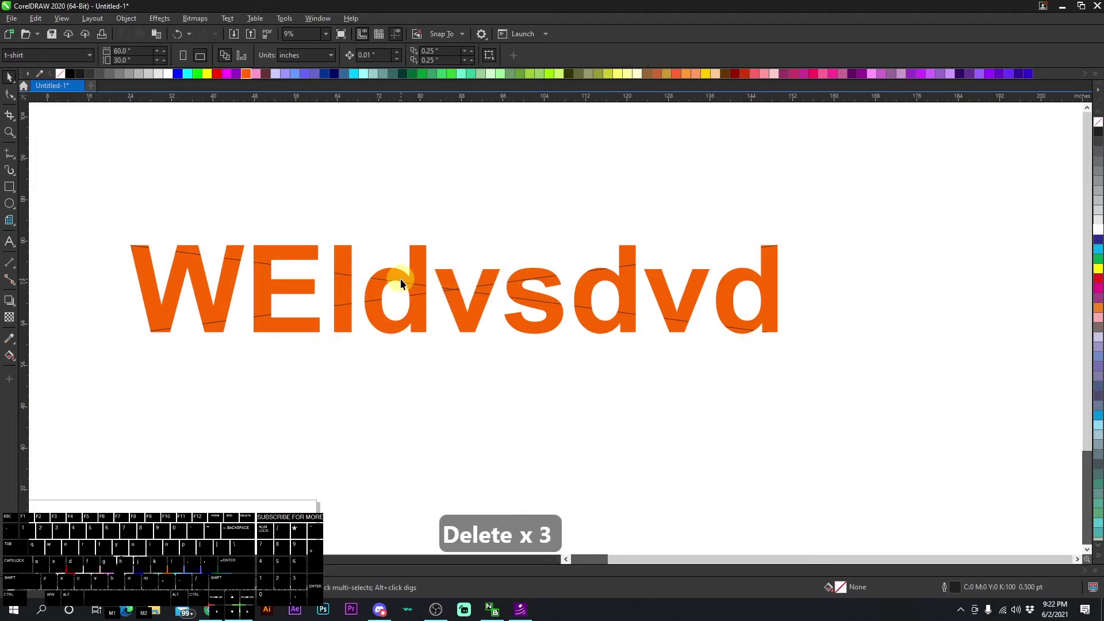
# - Draw a new unfilled ellipse over the upper letters of the text
pyautogui.click(417, 279)
pyautogui.click(389, 201)
pyautogui.doubleClick(16, 205)
pyautogui.click(17, 81)
pyautogui.click(78, 237)
pyautogui.click(177, 410)
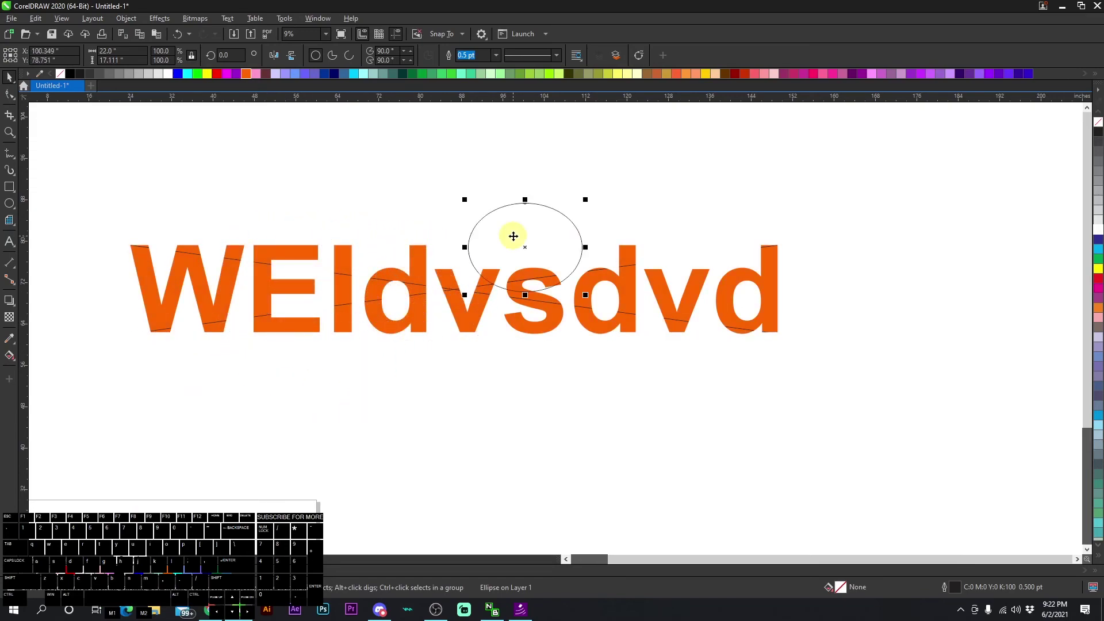
# - Delete the empty ellipse and remove the frame type from the orange text so it becomes ordinary text
pyautogui.press('Delete')
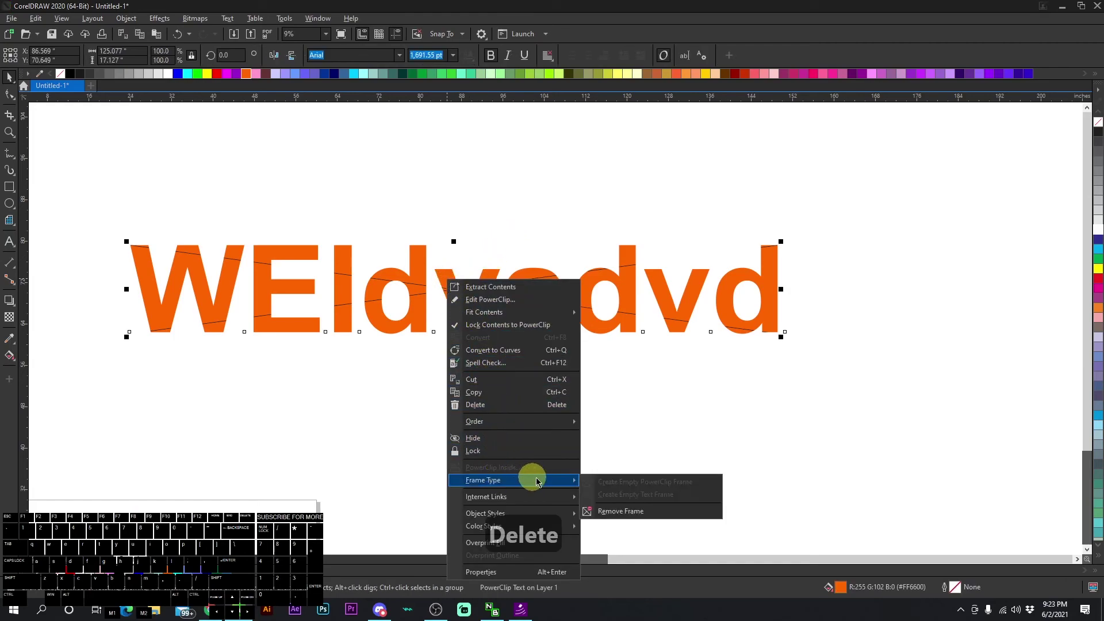
pyautogui.click(632, 515)
pyautogui.click(599, 380)
pyautogui.click(524, 300)
pyautogui.click(432, 261)
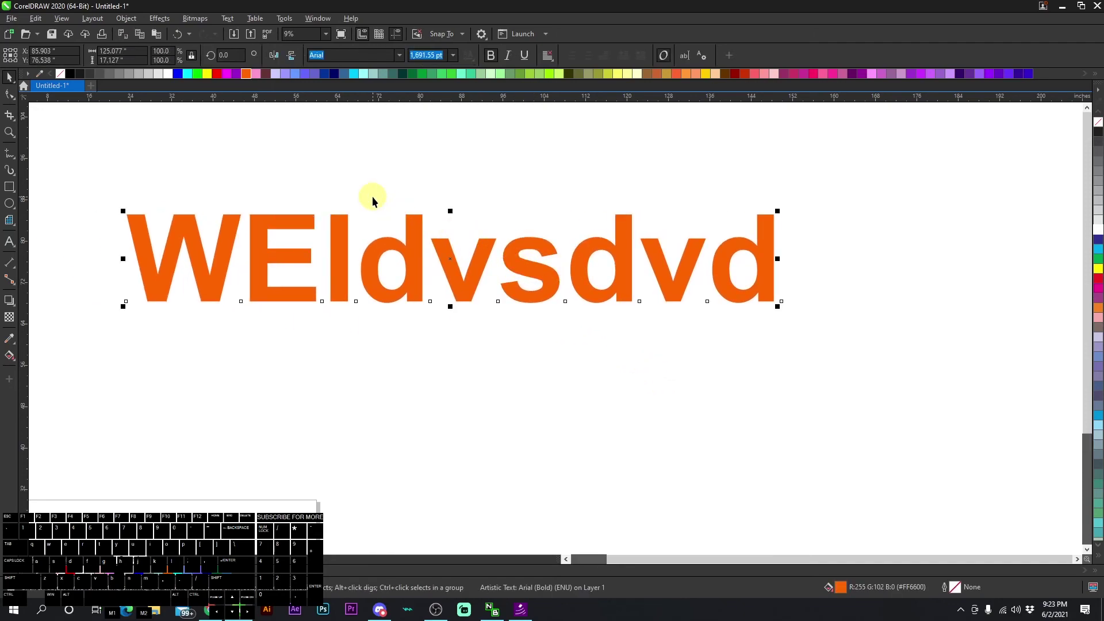
# - Deselect the text, select remaining canvas objects and delete them, leaving a blank canvas
pyautogui.click(260, 185)
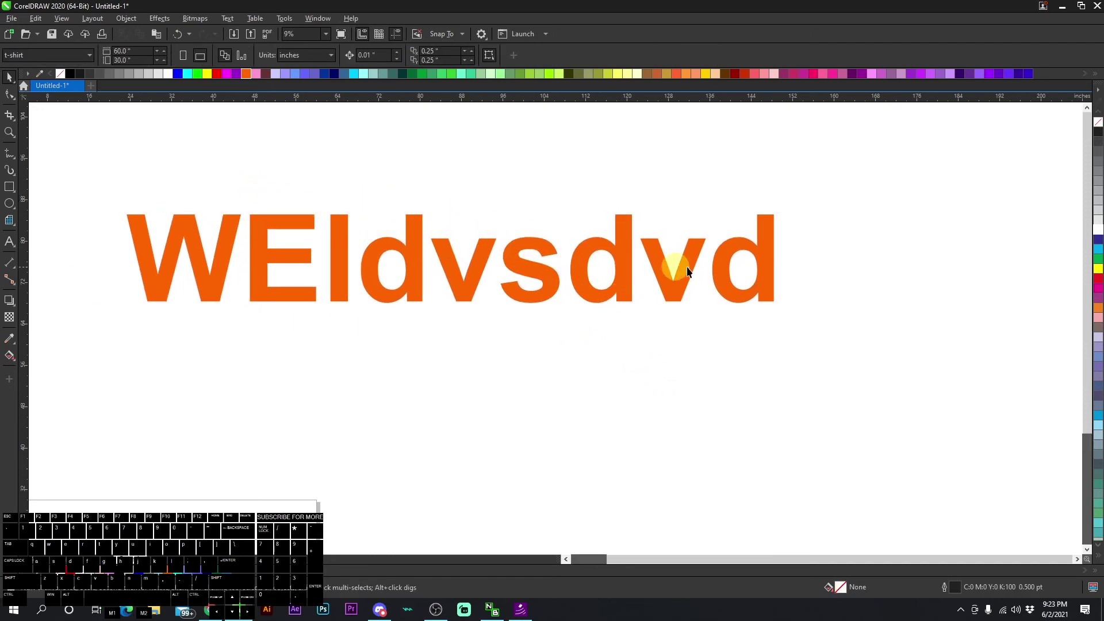
pyautogui.click(295, 225)
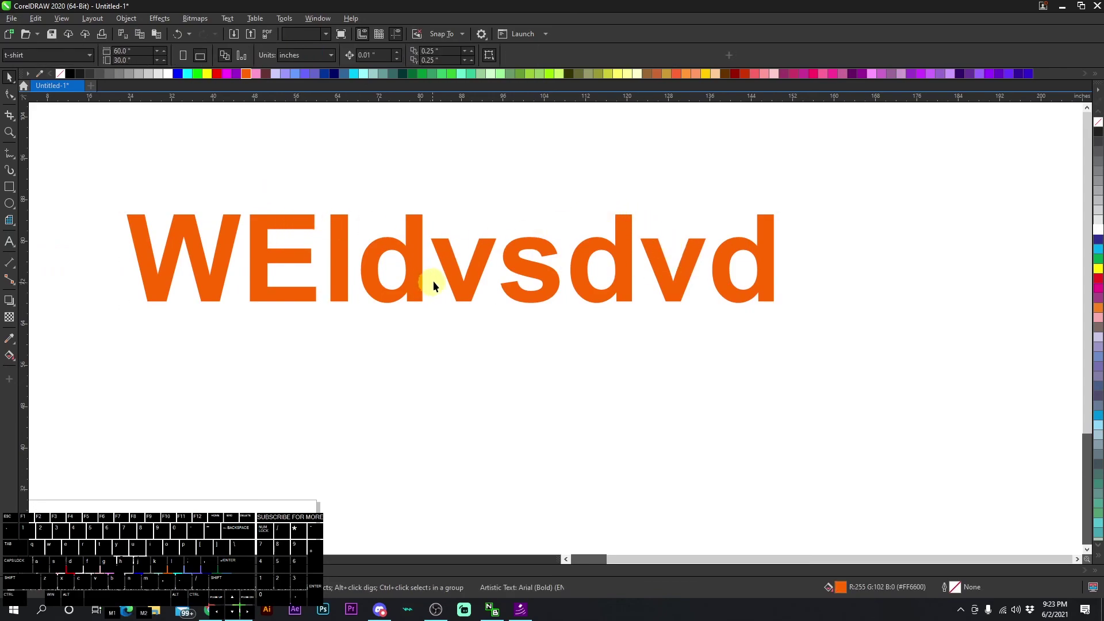
pyautogui.click(448, 259)
pyautogui.click(443, 213)
pyautogui.press('Delete')
pyautogui.click(412, 229)
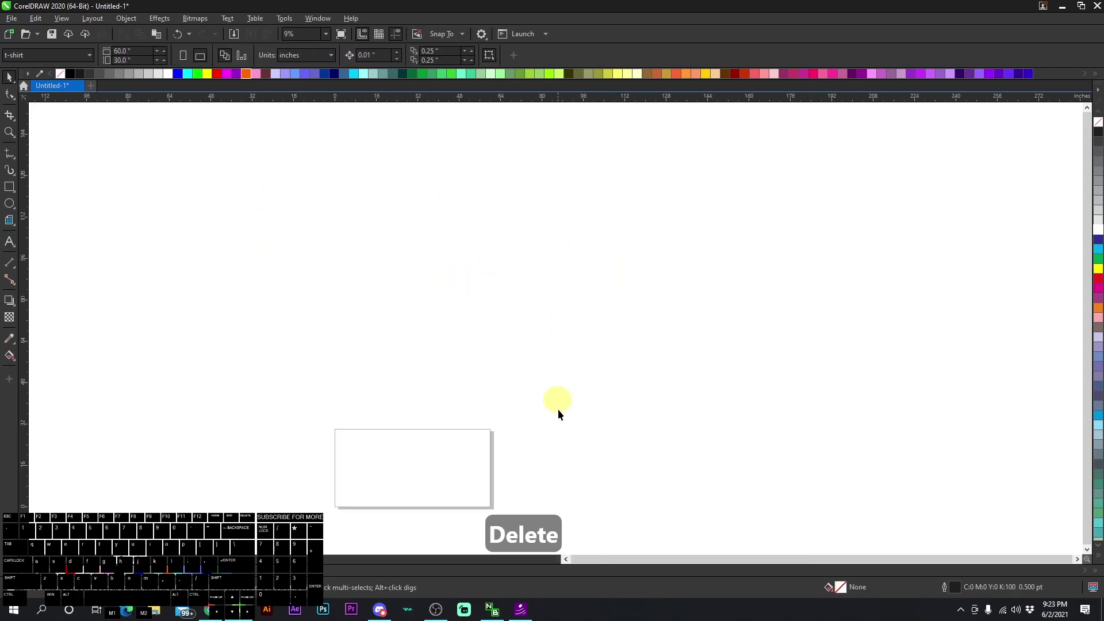